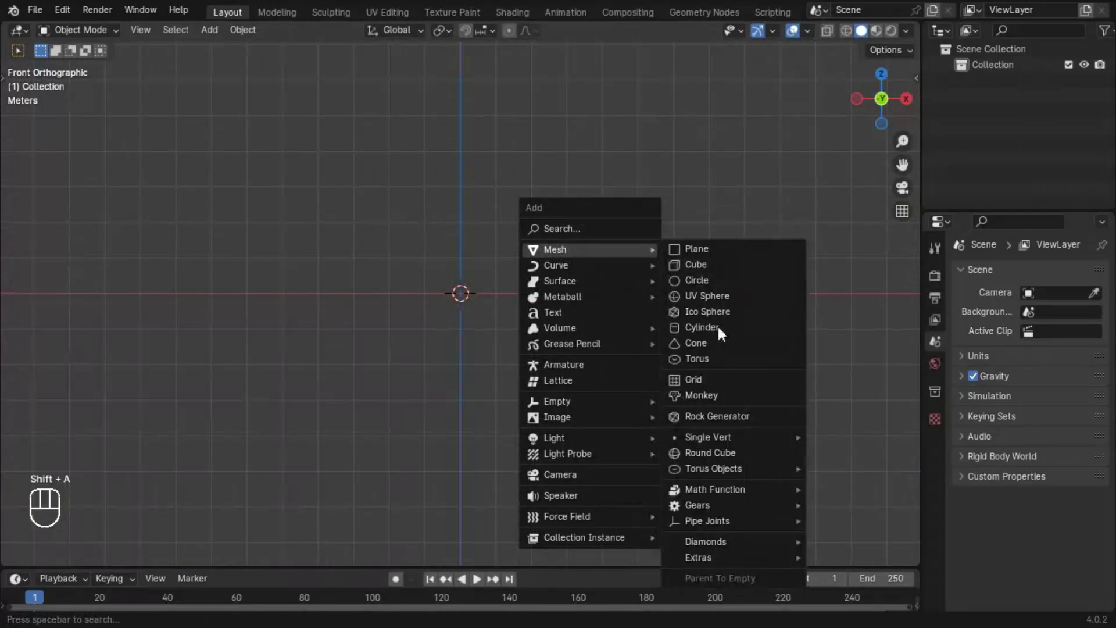
Orbit and zoom the viewport to frame the new torus in perspective
left_click_drag(592, 316, 549, 371)
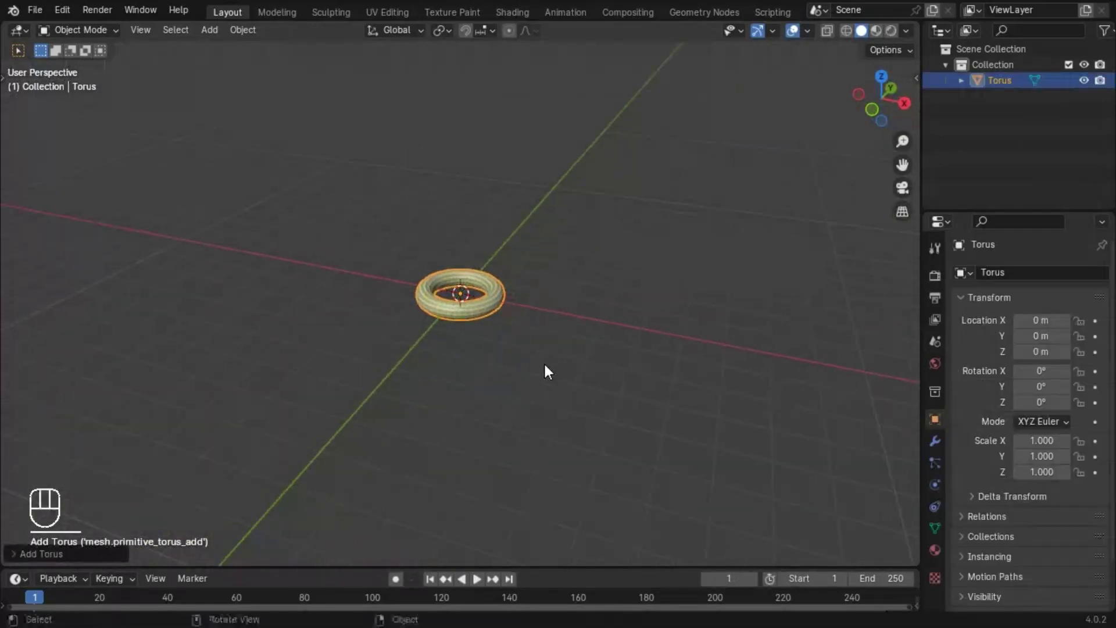
left_click_drag(522, 351, 497, 353)
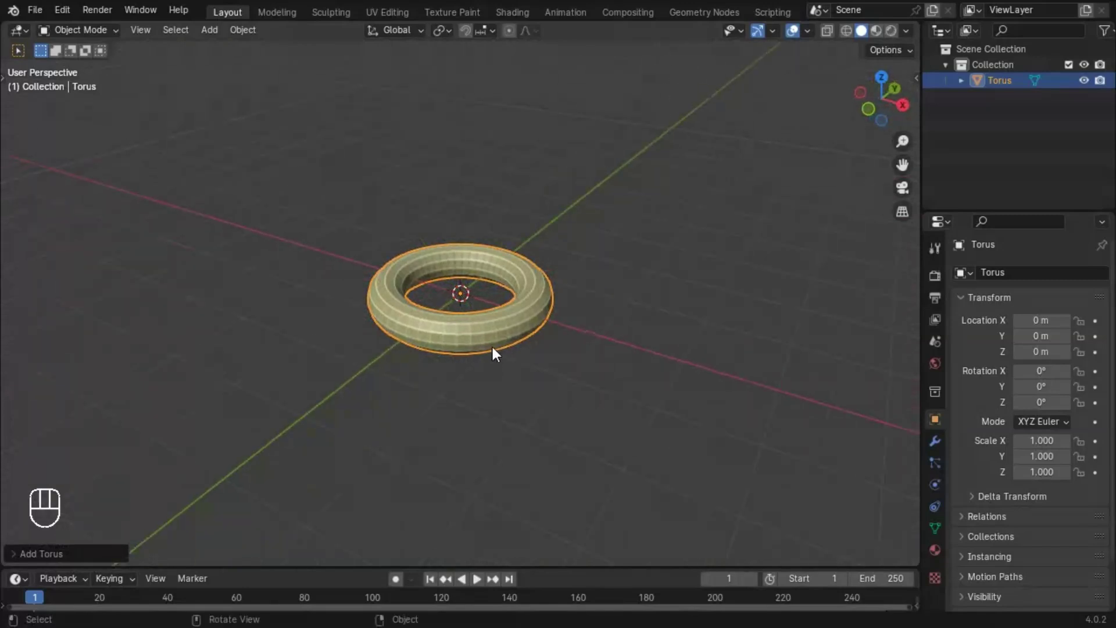
Add a UV sphere at the origin and scale it uniformly to 0.75 so it fits inside the ring
key("shift+a")
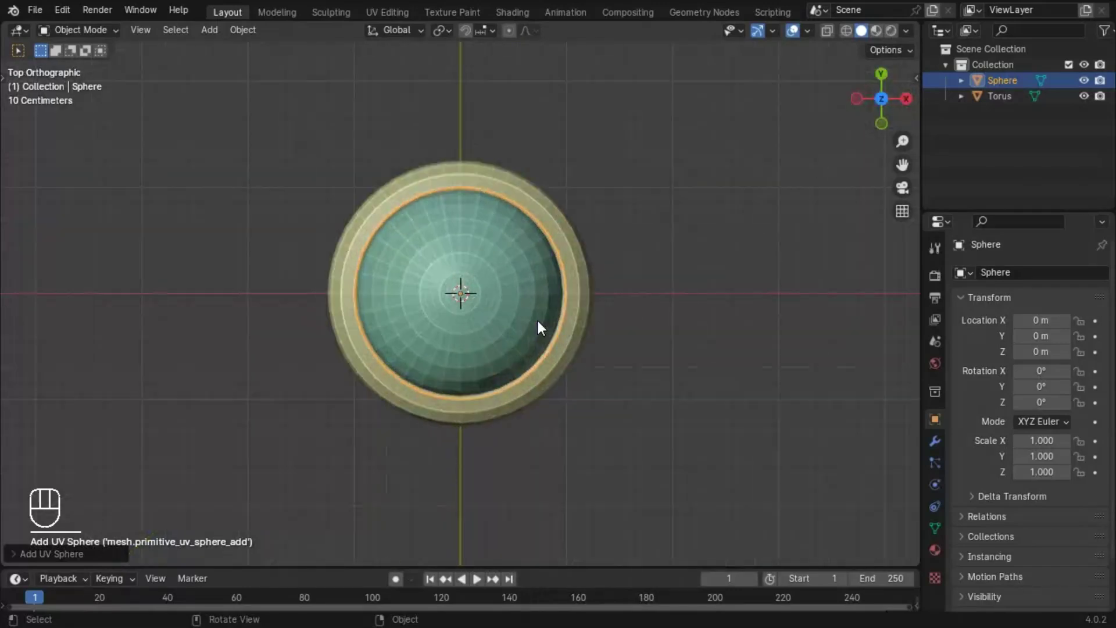
left_click_drag(141, 508, 1047, 456)
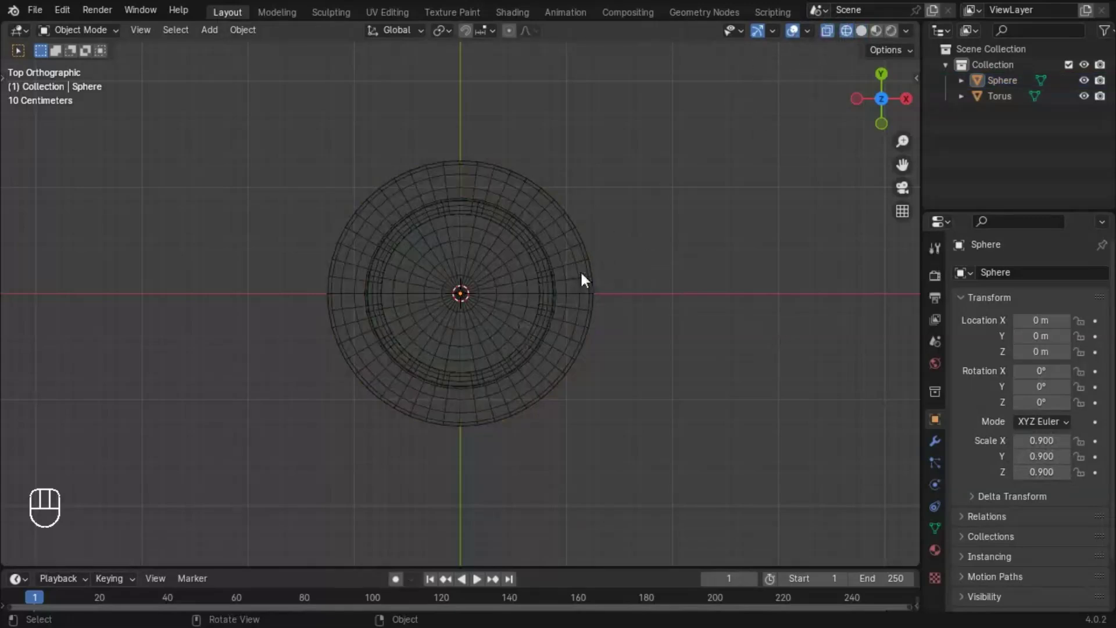
left_click(163, 485)
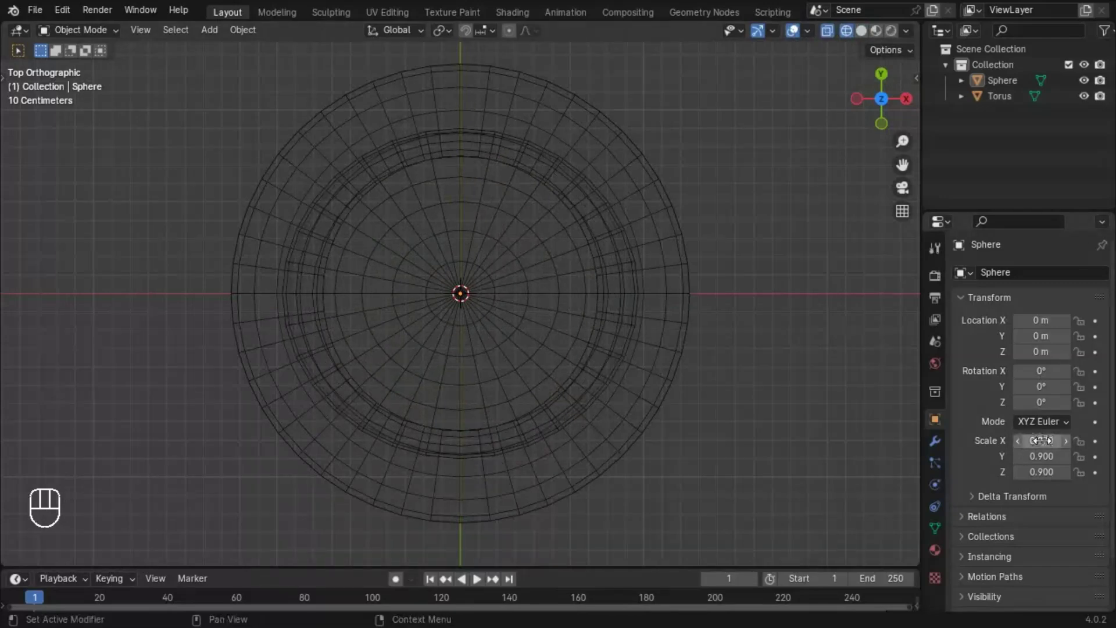
left_click(176, 121)
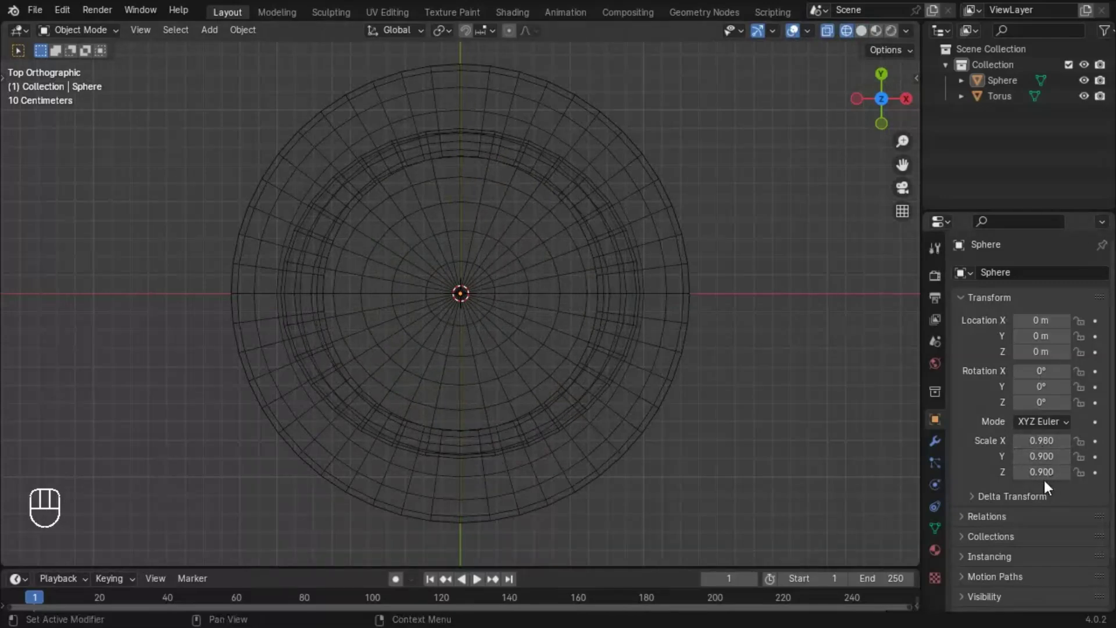
left_click_drag(156, 474, 1047, 484)
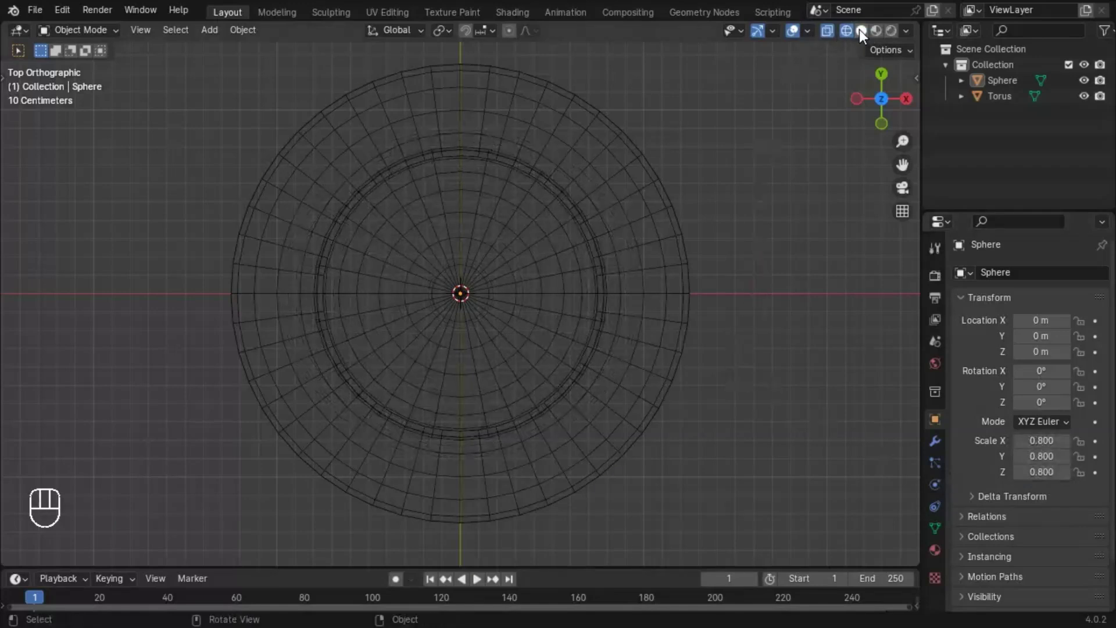
left_click_drag(849, 37, 666, 277)
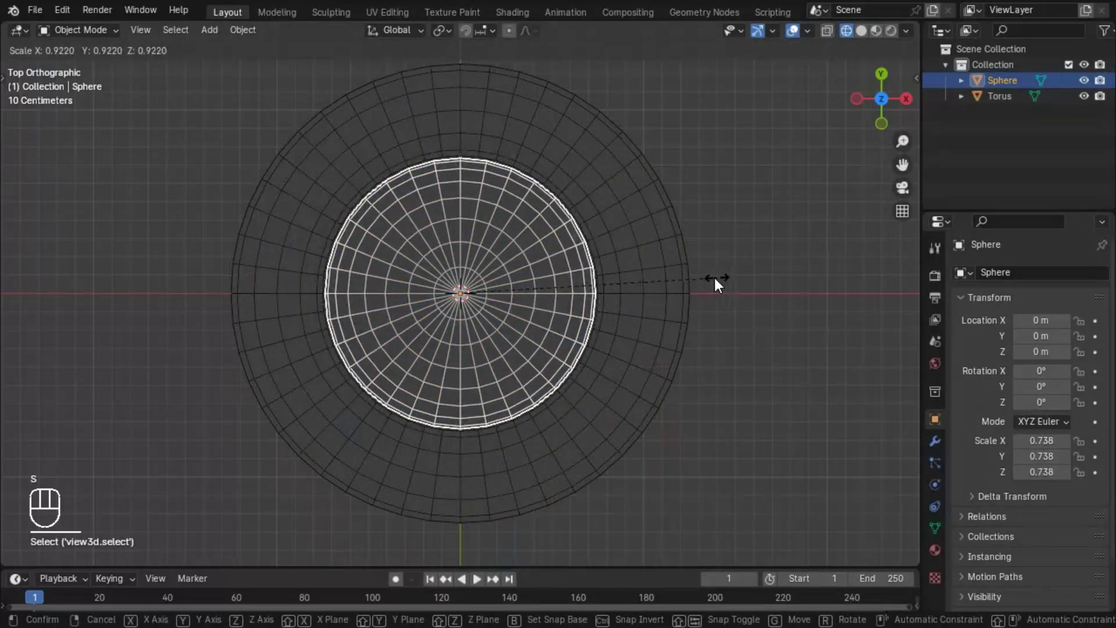
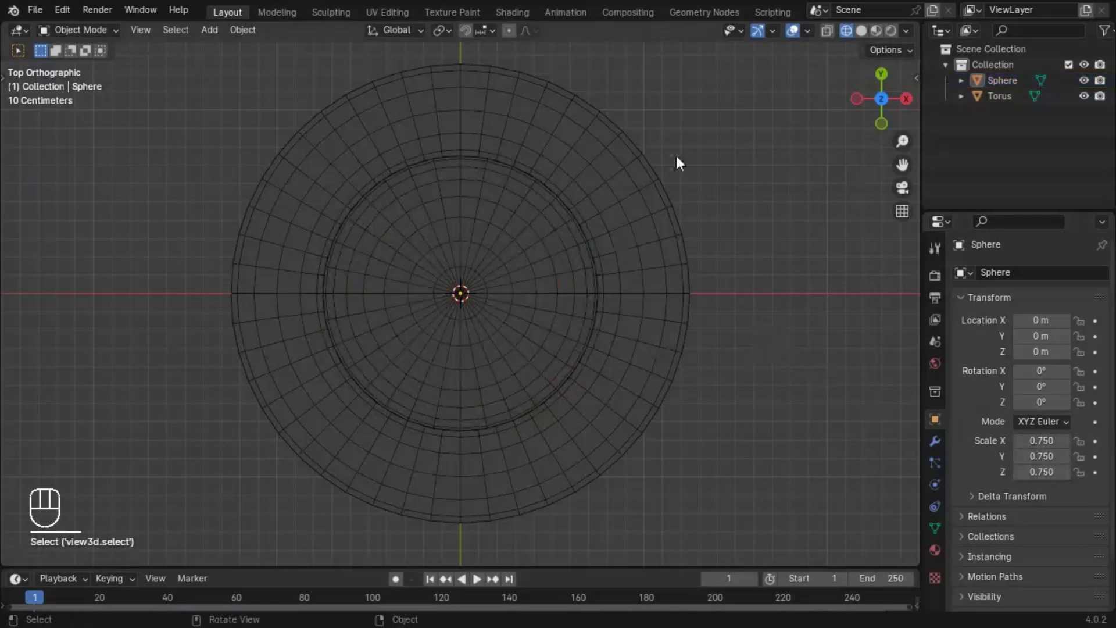
Return to a tilted perspective view of the sphere and ring and select the sphere
left_click_drag(864, 35, 776, 164)
left_click_drag(775, 164, 688, 131)
left_click_drag(601, 250, 662, 213)
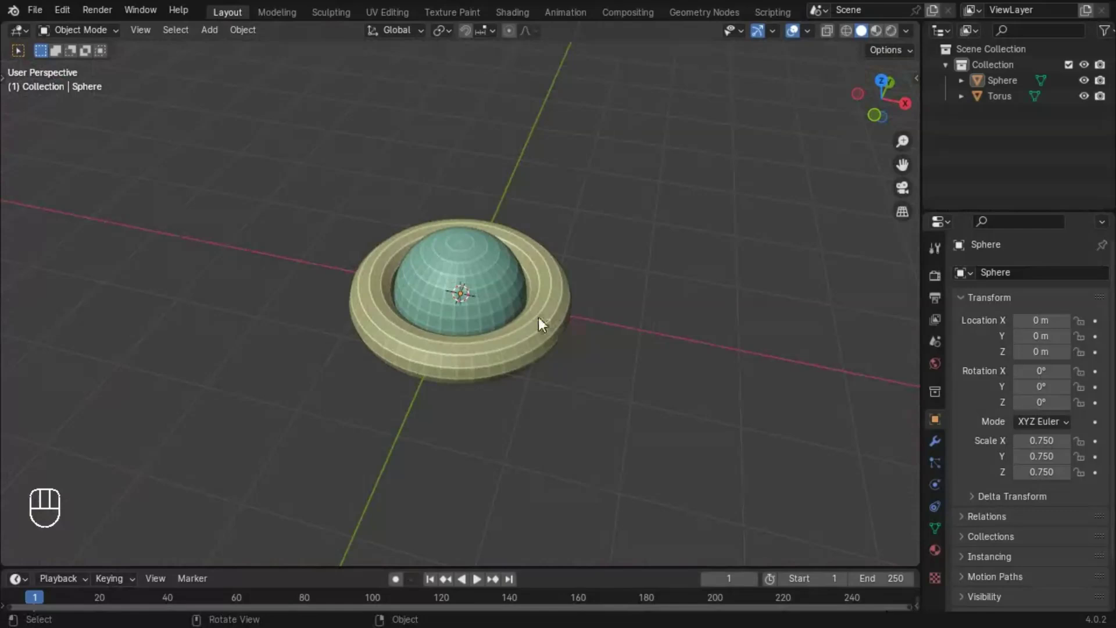
left_click(506, 299)
Add a Subdivision Surface modifier to the torus
left_click_drag(526, 296, 571, 295)
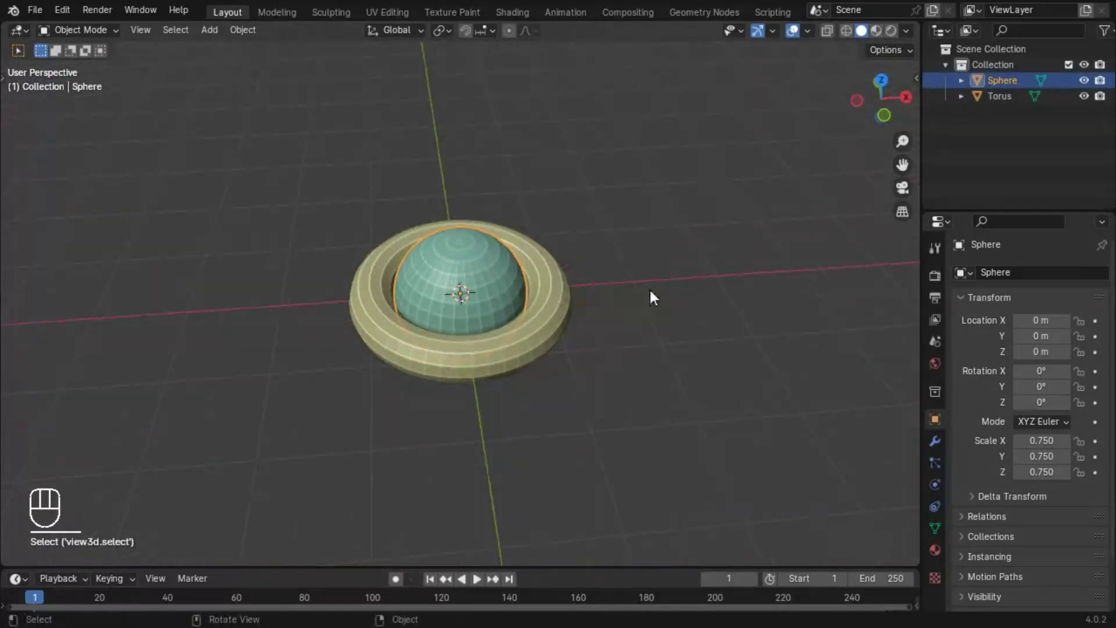
left_click(943, 449)
left_click_drag(1036, 277, 611, 309)
left_click(547, 321)
left_click_drag(1064, 287, 862, 483)
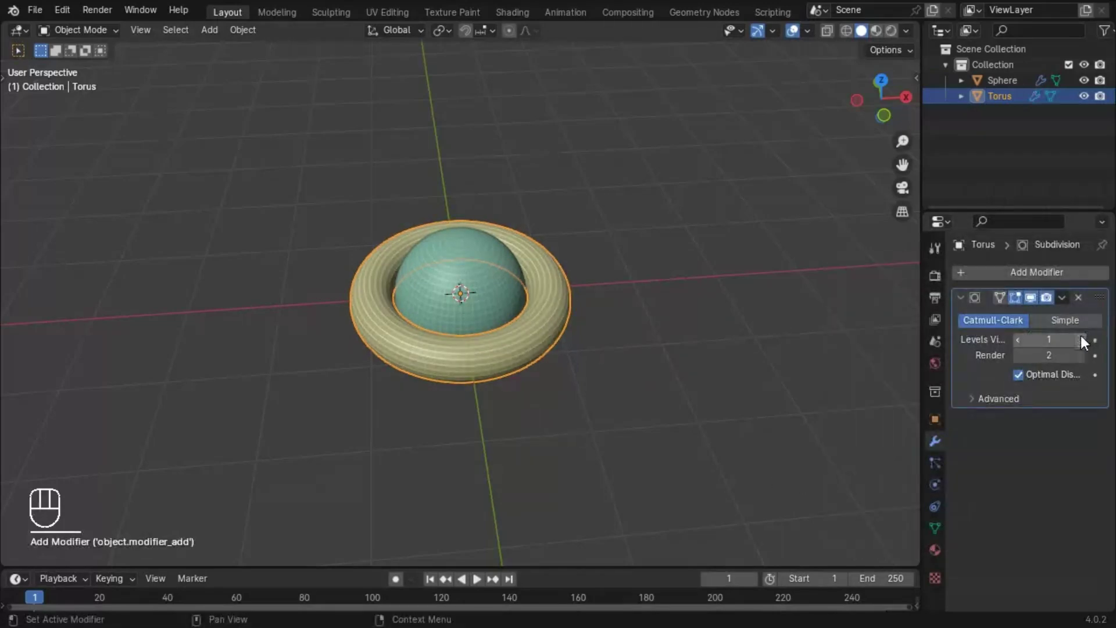
Shade the sphere smooth, raise the torus subdivision level to 2 and apply both modifiers
left_click(194, 341)
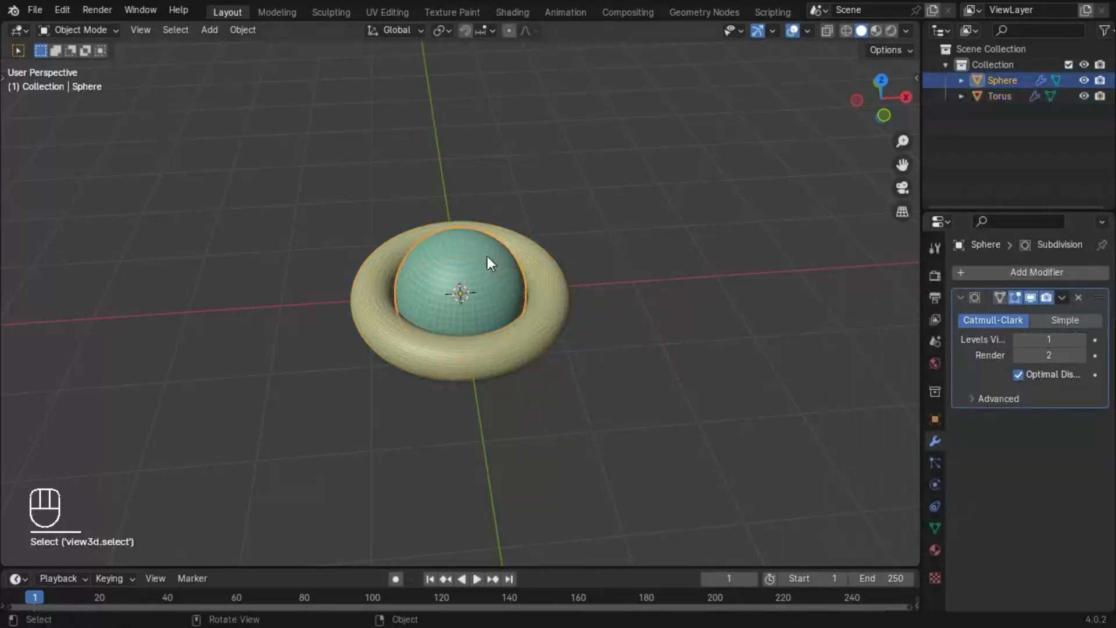
left_click_drag(494, 261, 455, 273)
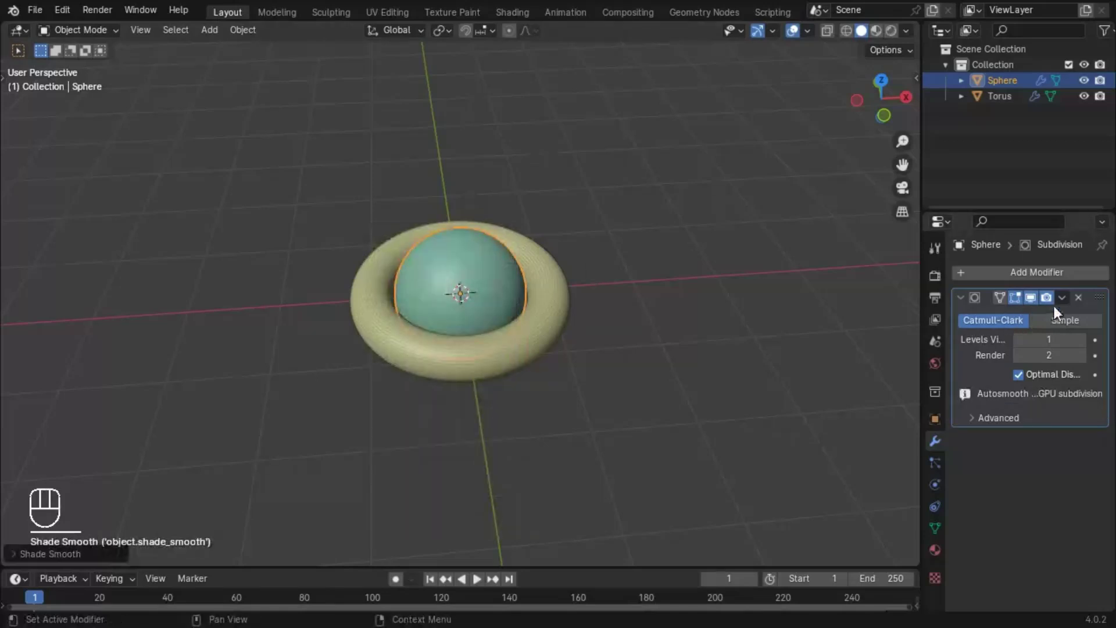
left_click_drag(1067, 302, 904, 319)
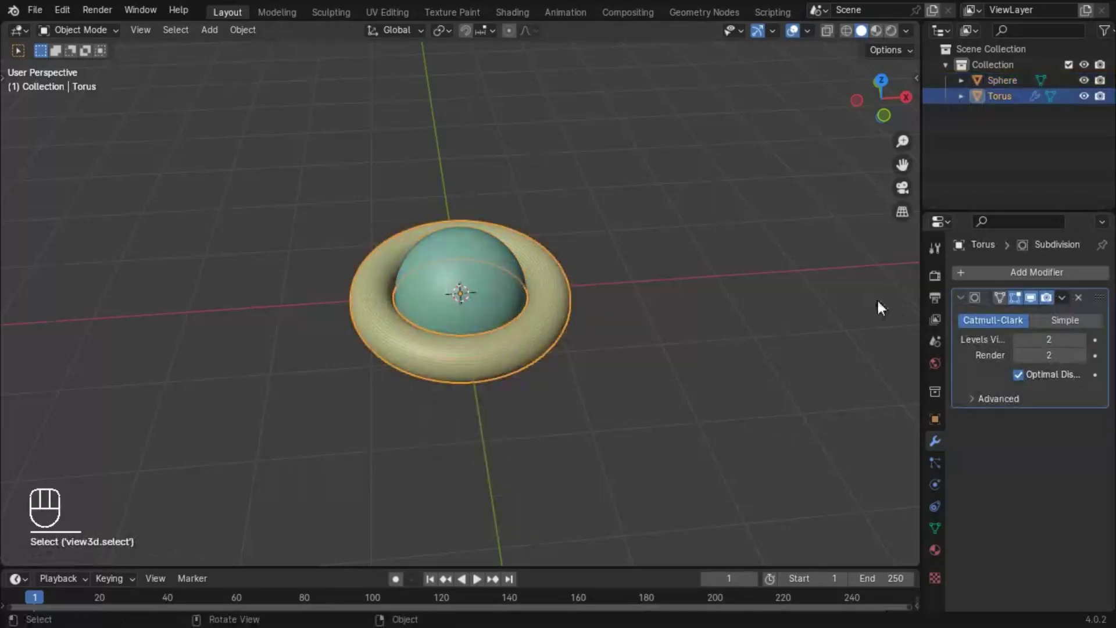
left_click_drag(1070, 300, 962, 327)
left_click_drag(636, 326, 645, 325)
right_click(554, 311)
Set the animation to end at frame 60 and return to the torus's rotation values
left_click_drag(561, 323, 521, 302)
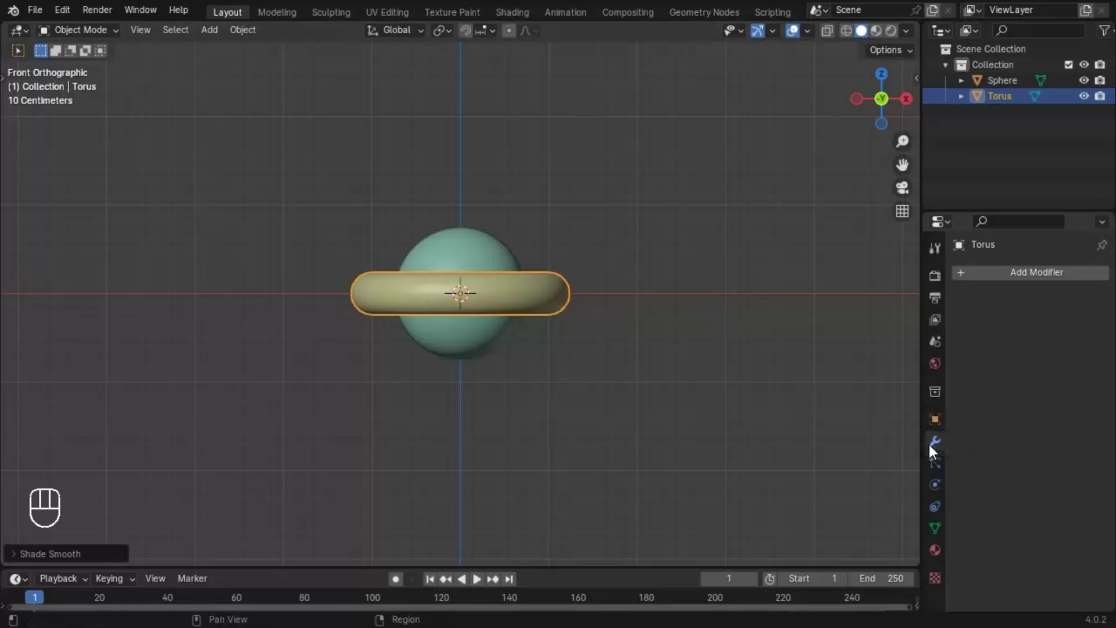
left_click_drag(160, 408, 224, 407)
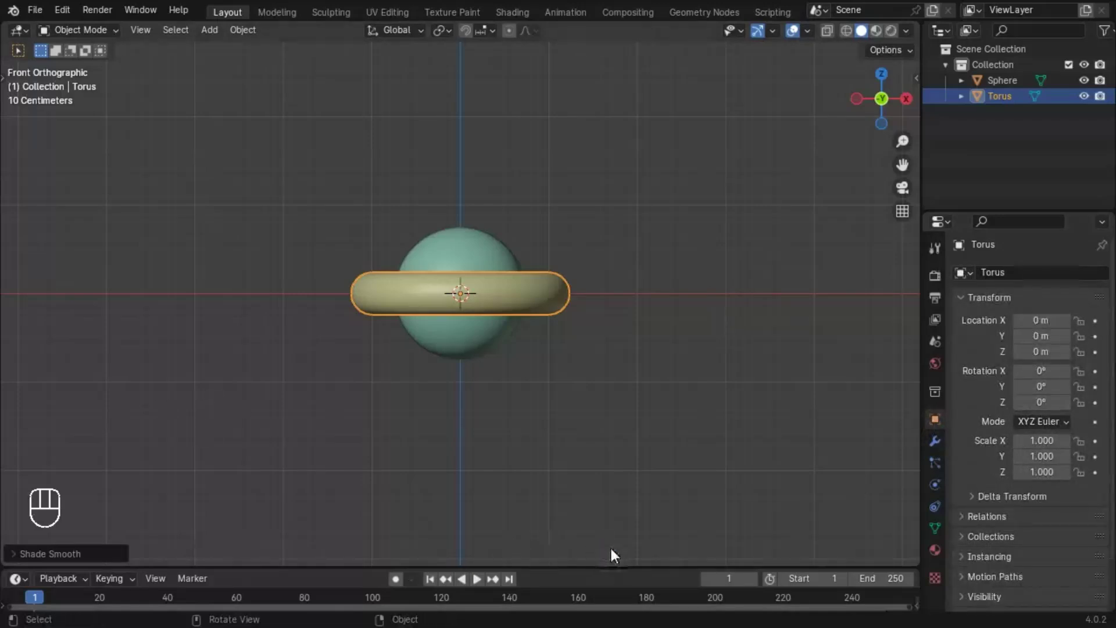
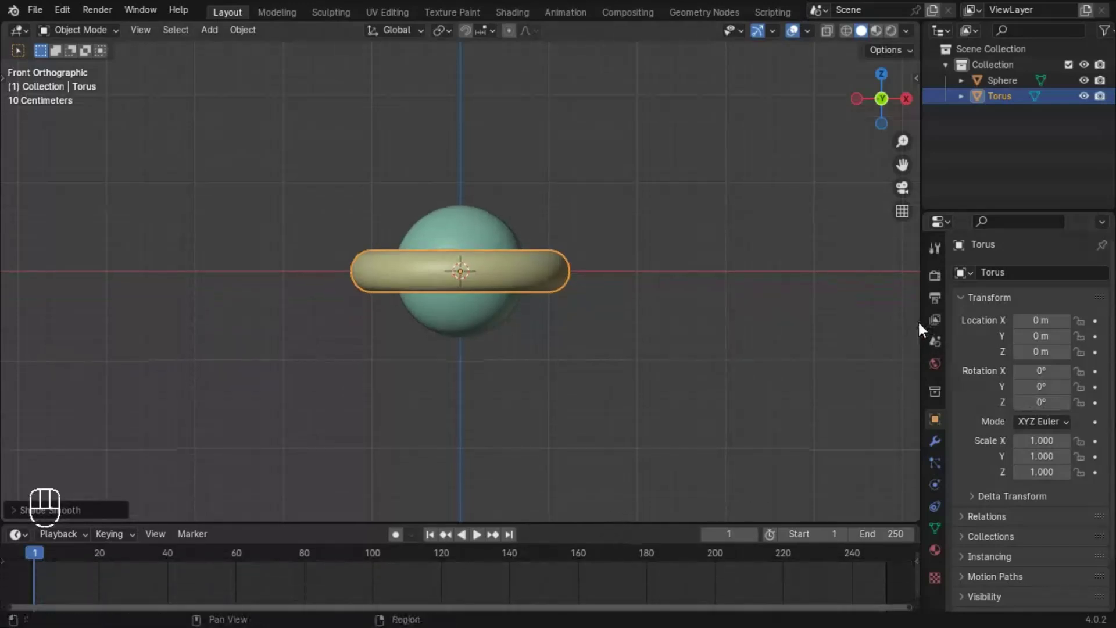
left_click(943, 299)
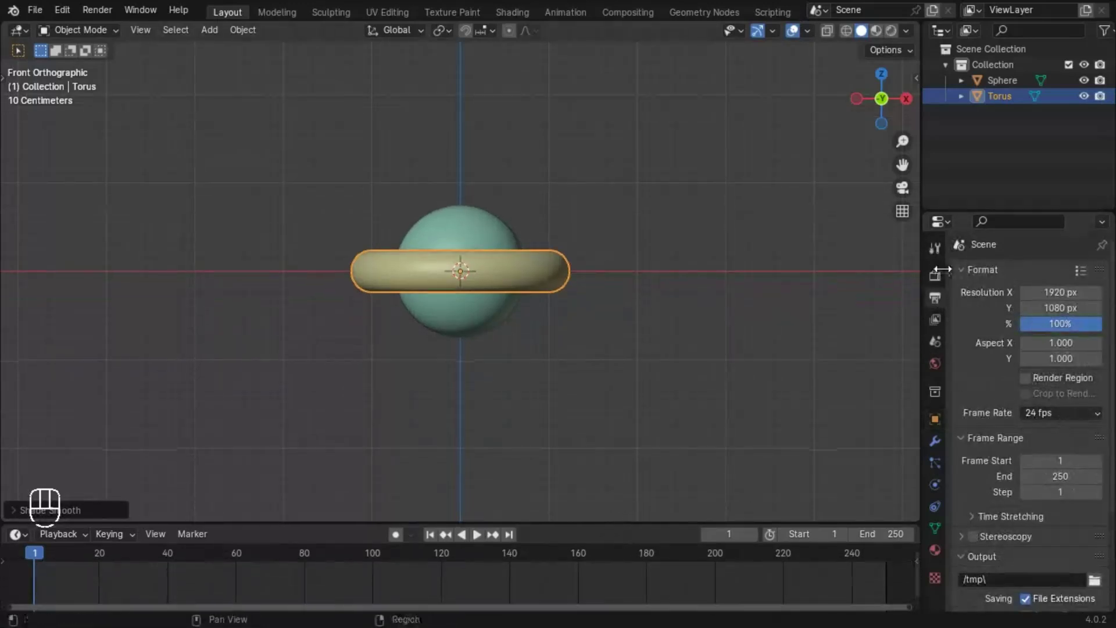
left_click(943, 284)
left_click_drag(979, 386, 942, 431)
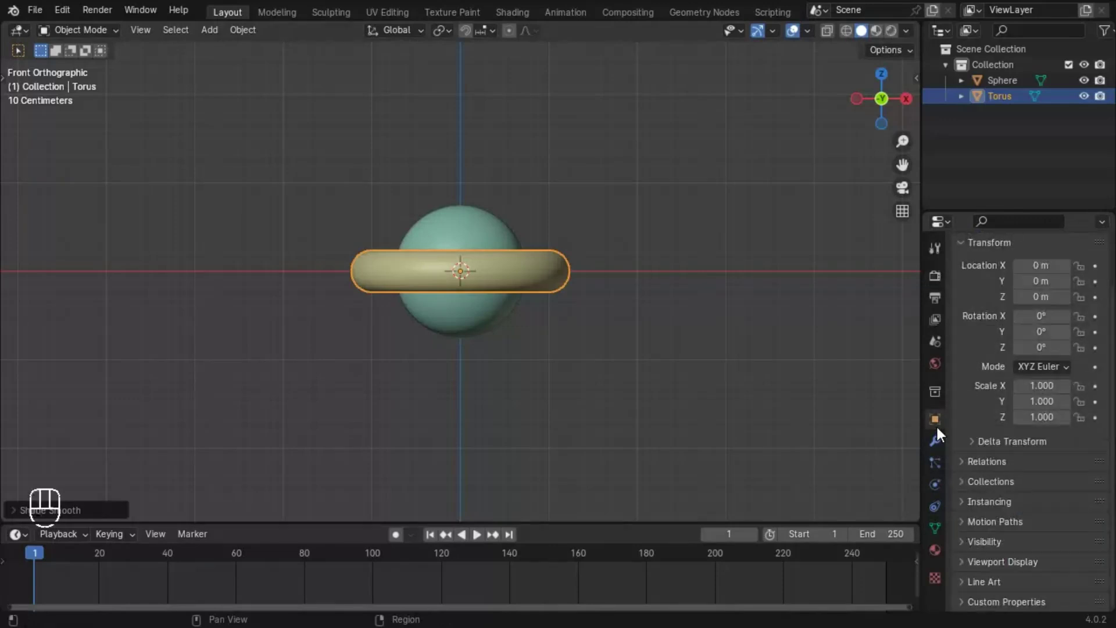
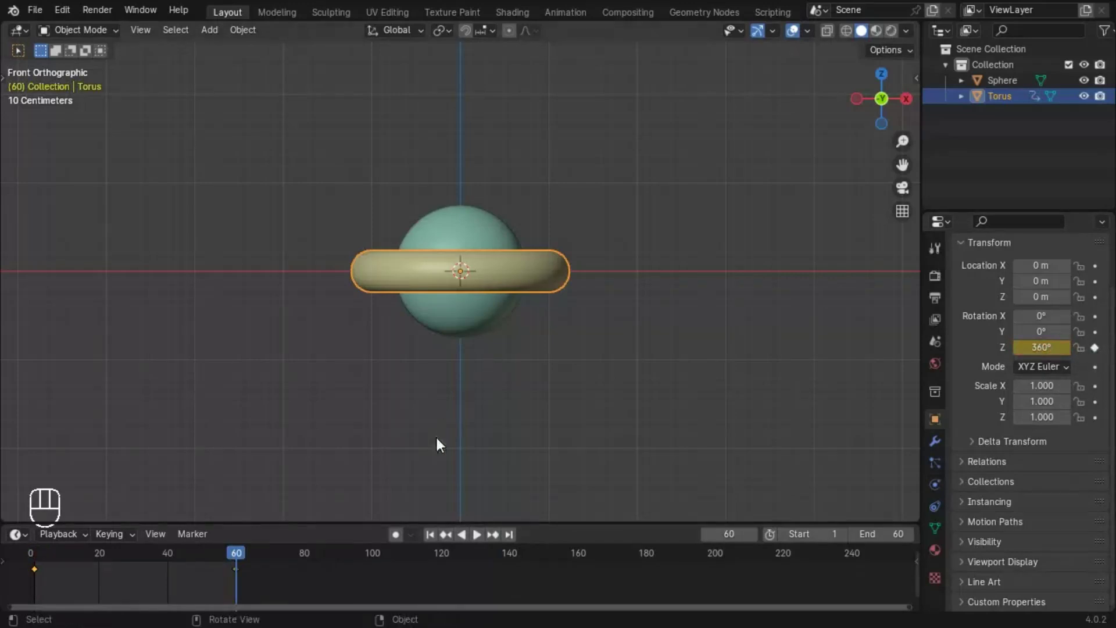
Keyframe the tilted ring's spin rotation and recentre on a front view of ring and sphere
left_click_drag(486, 334, 496, 376)
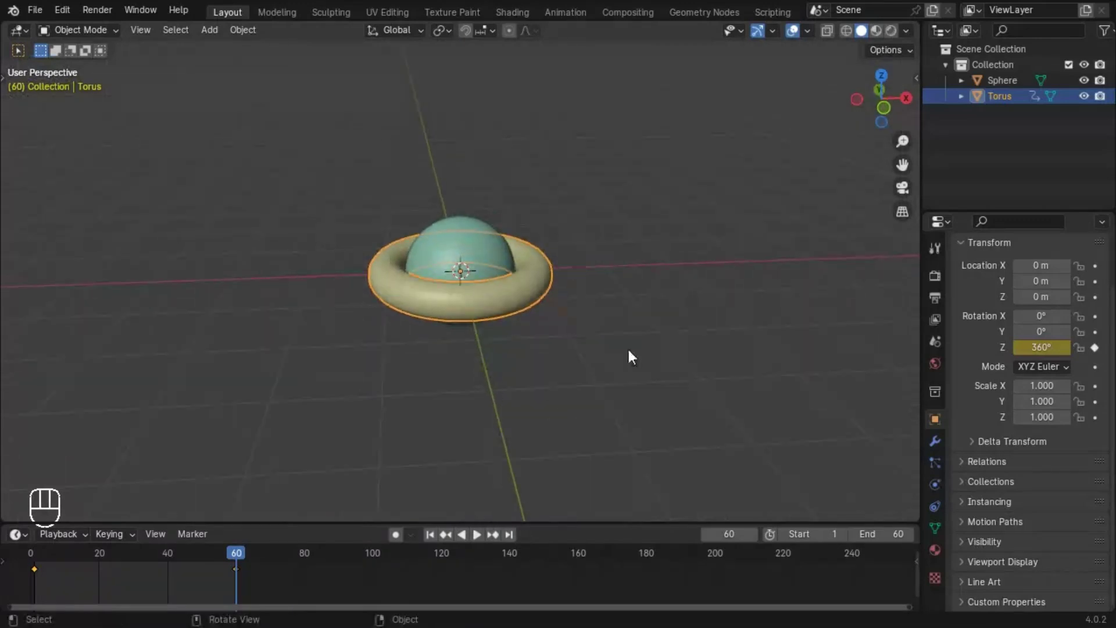
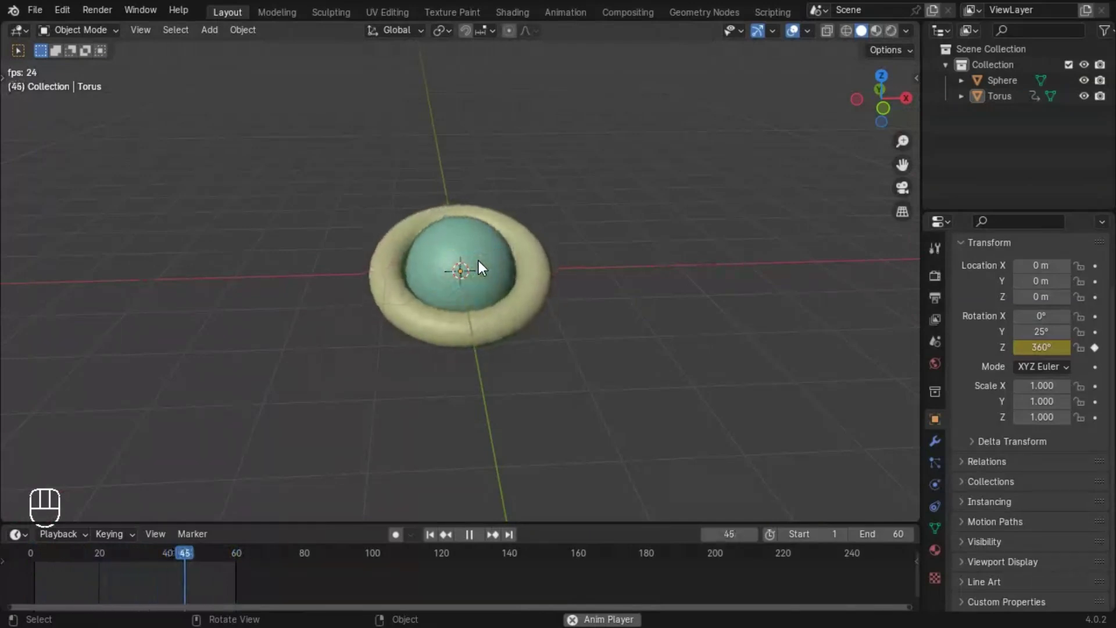
key("space")
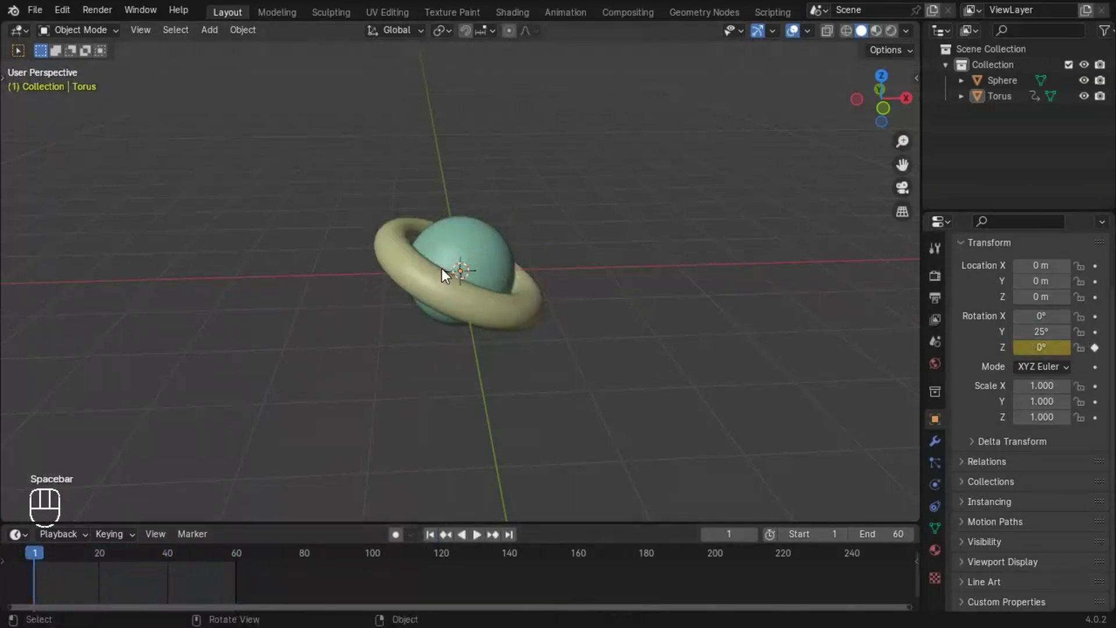
left_click(445, 284)
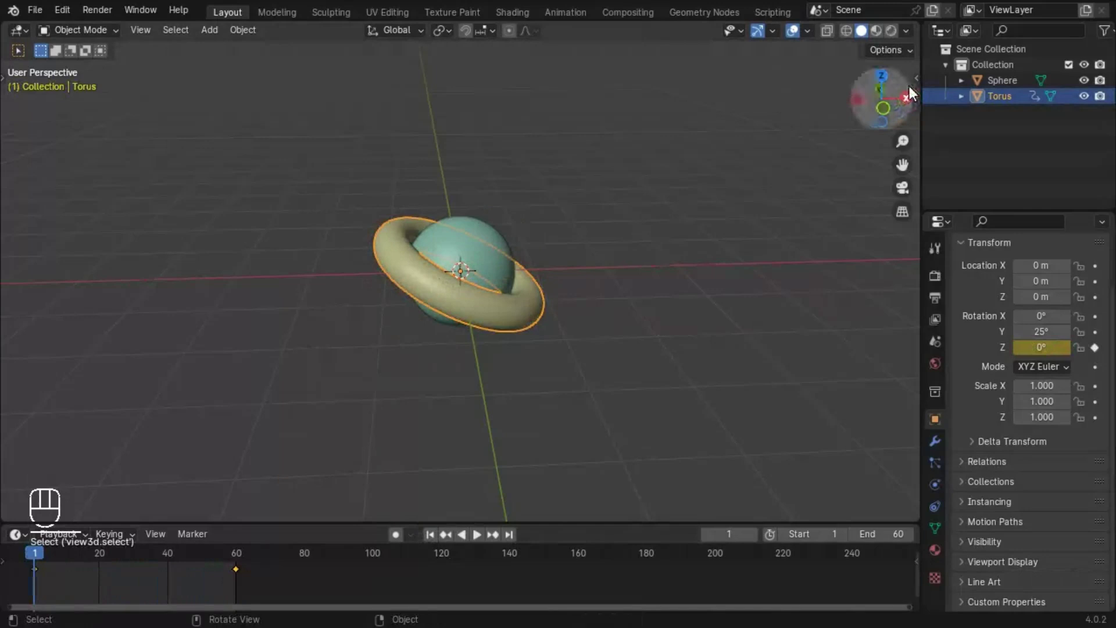
left_click_drag(894, 111, 437, 251)
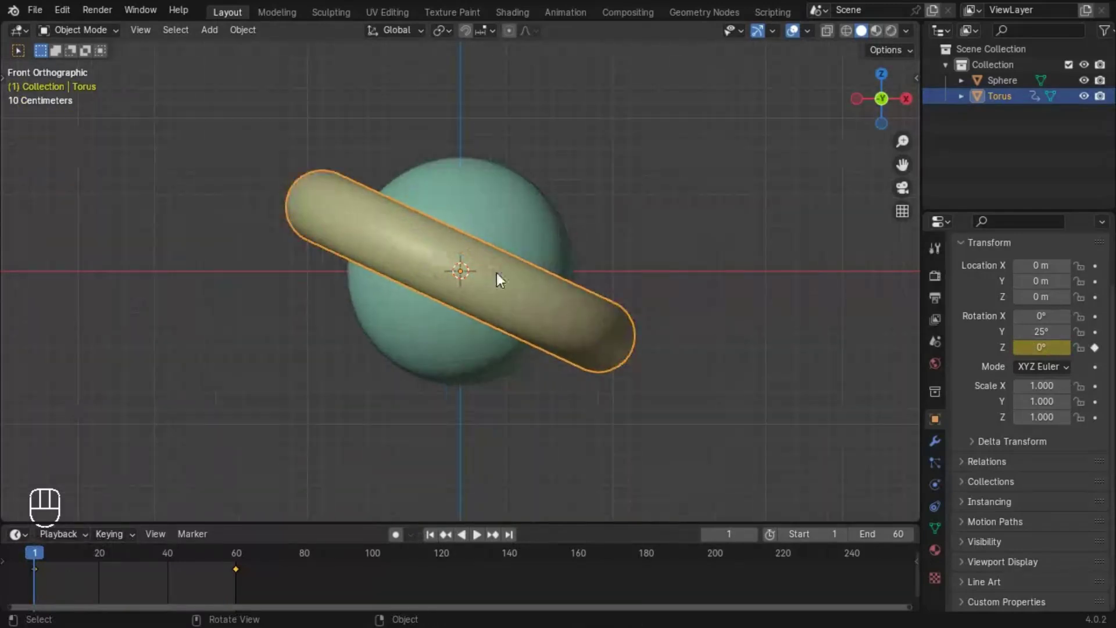
left_click_drag(617, 260, 635, 309)
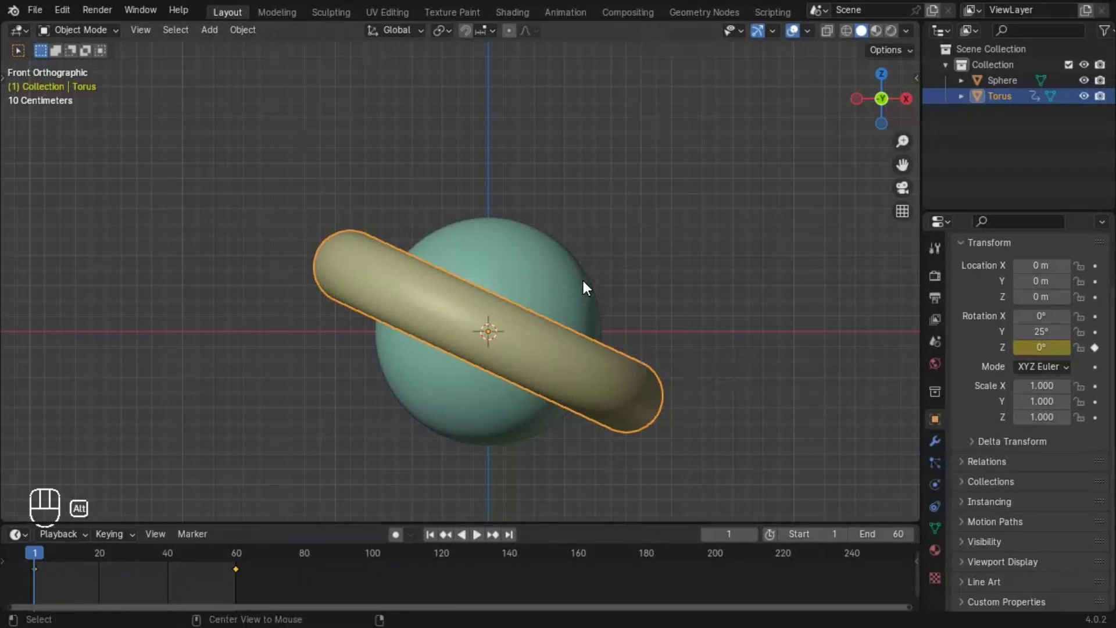
Duplicate the gold ring to start the pink copies above the sphere
key("alt+d")
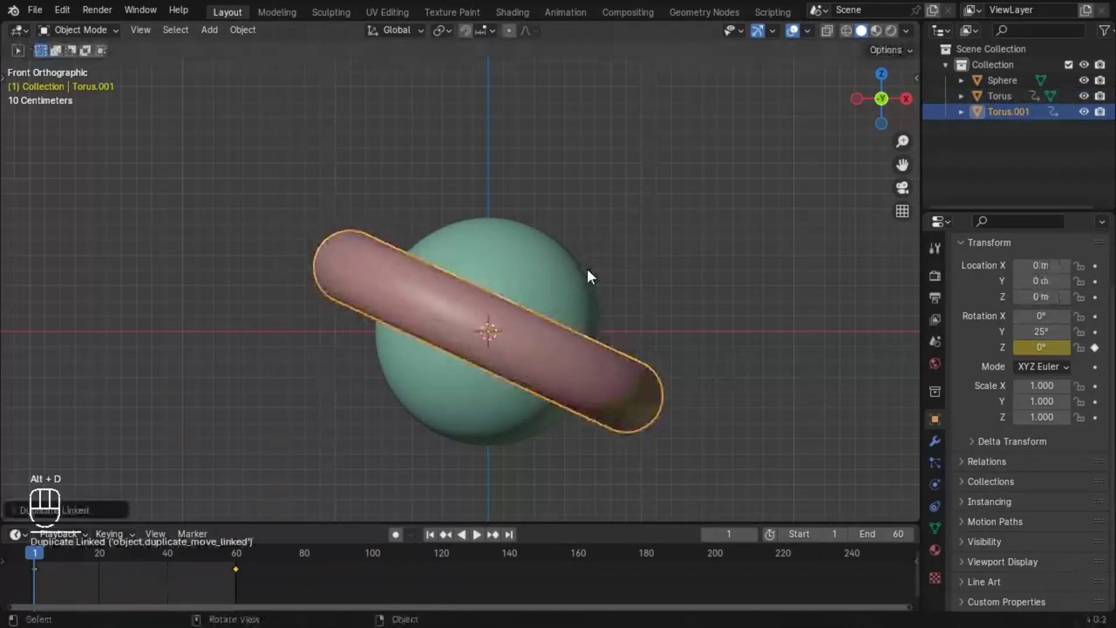
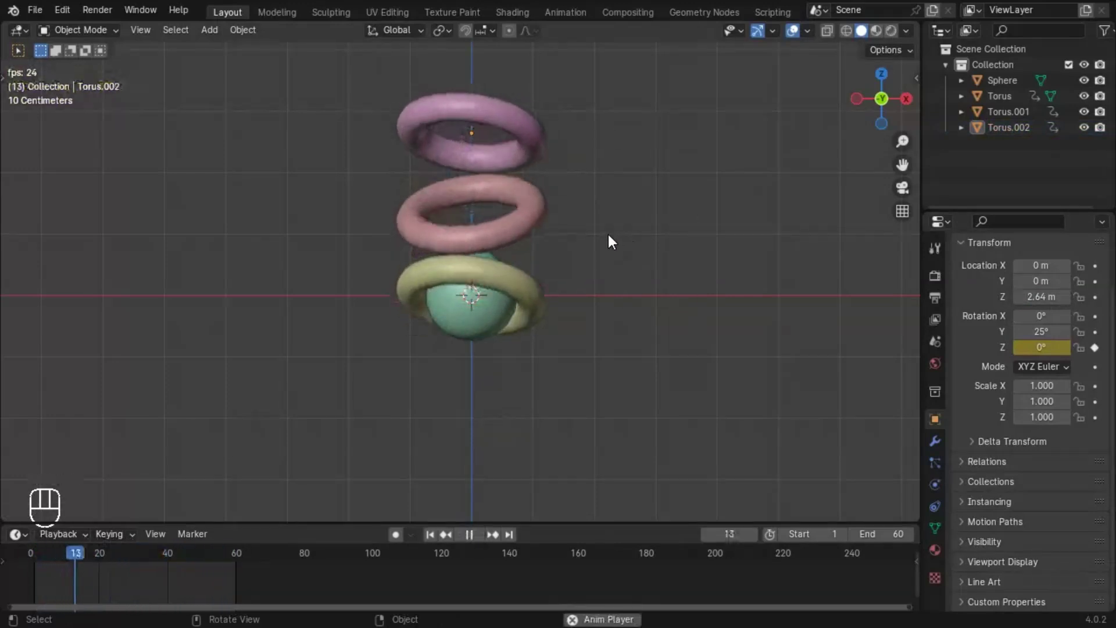
Duplicate the teal sphere and move the copy straight up to Z 1.5 m inside the second ring
key("space")
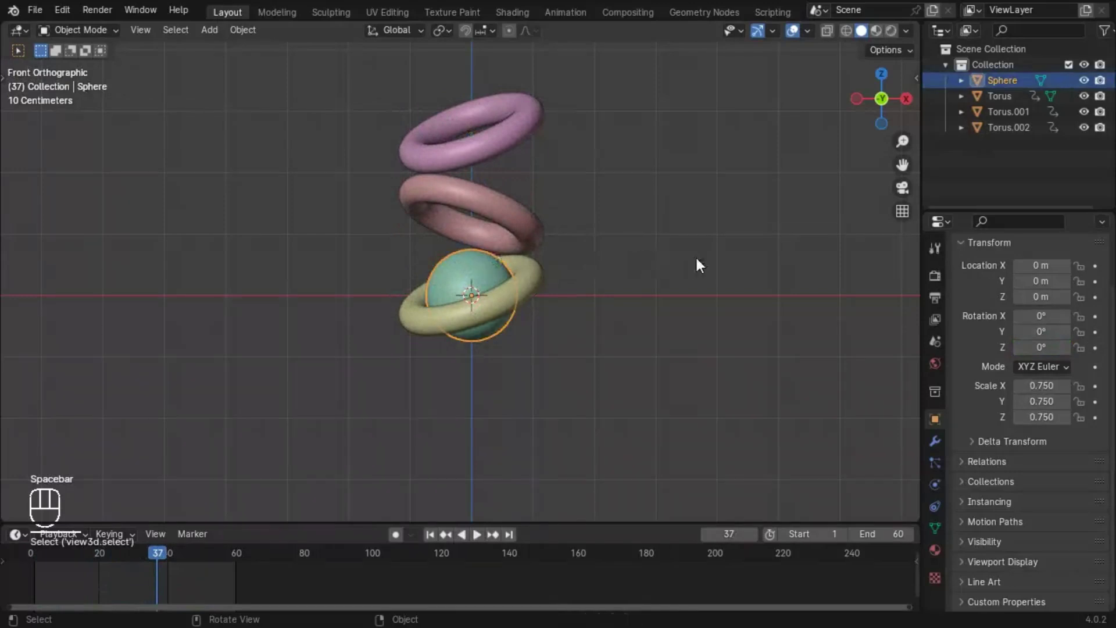
key("shift+d")
key("z")
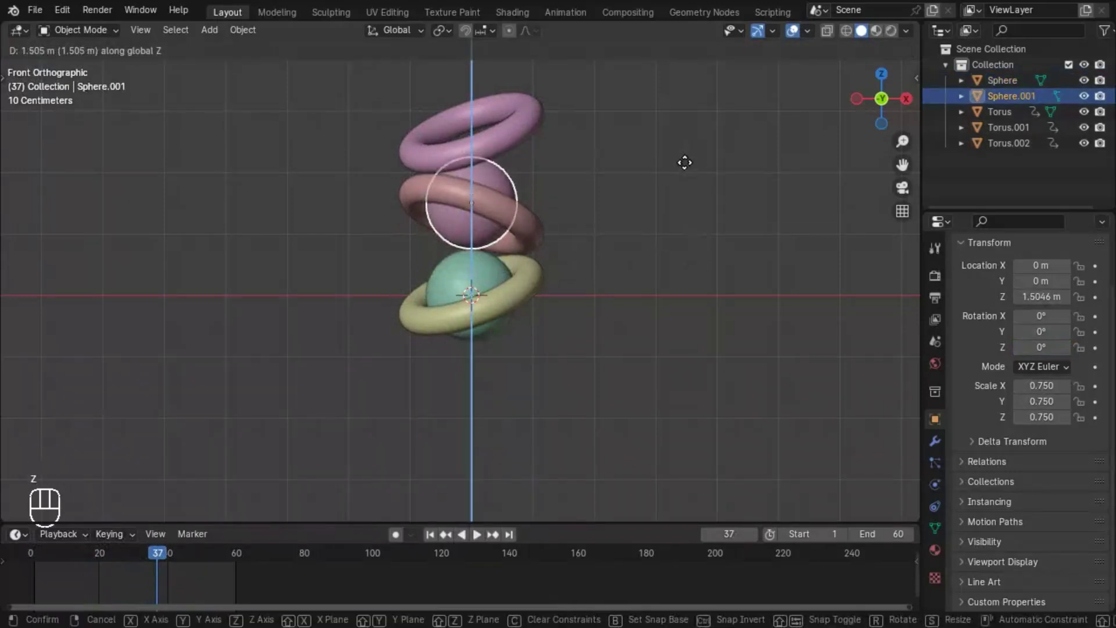
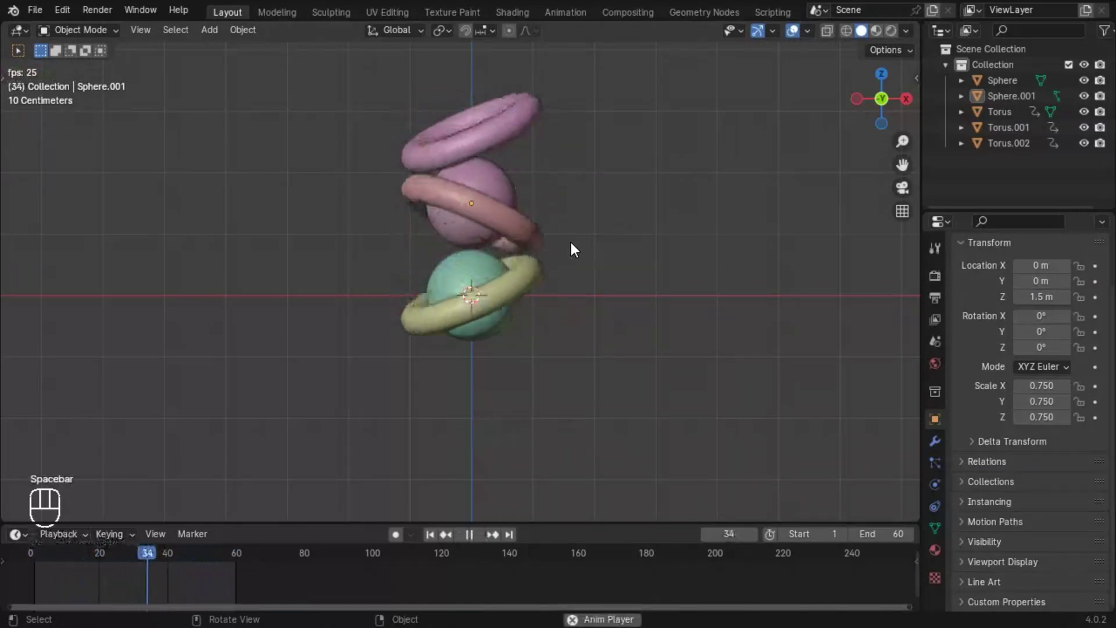
key("space")
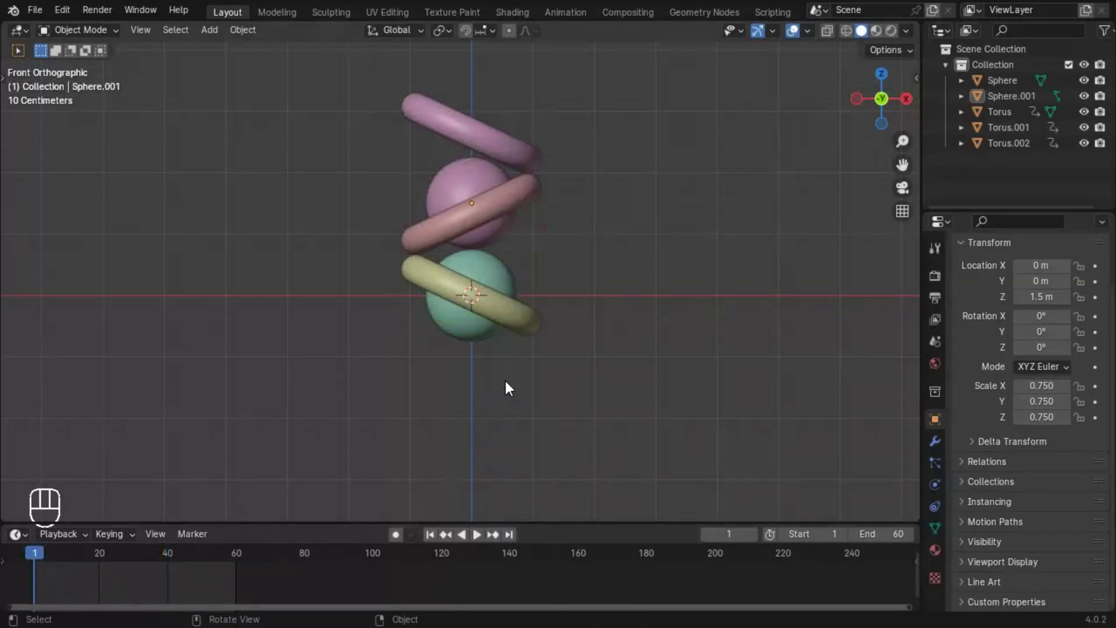
Add a torus and lower it to Z -0.9 m beneath the teal sphere
key("shift+a")
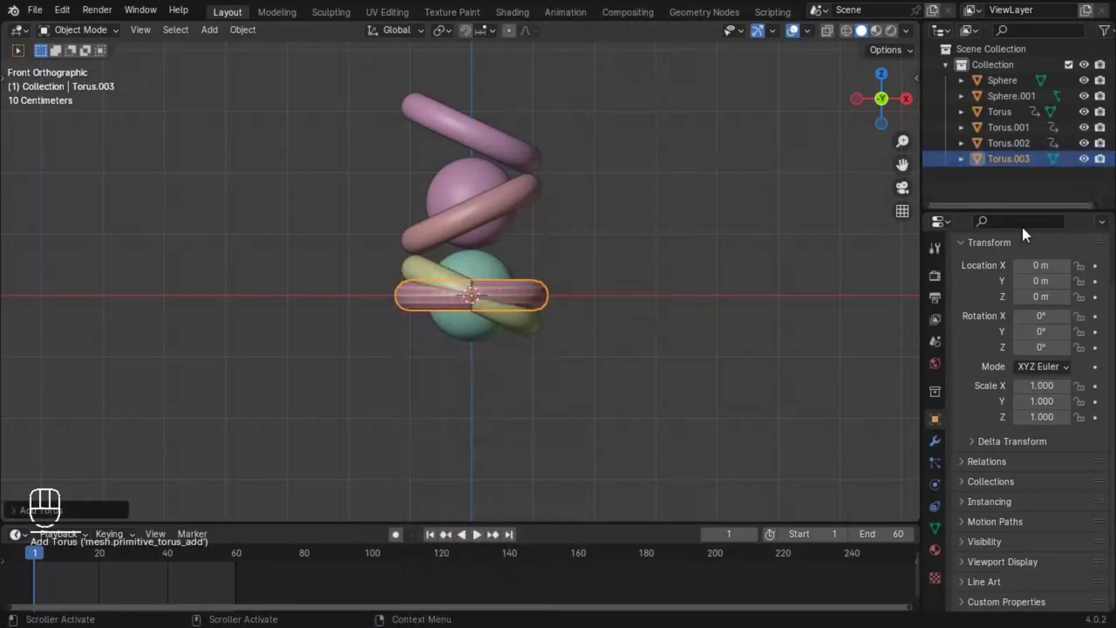
left_click_drag(153, 306, 958, 300)
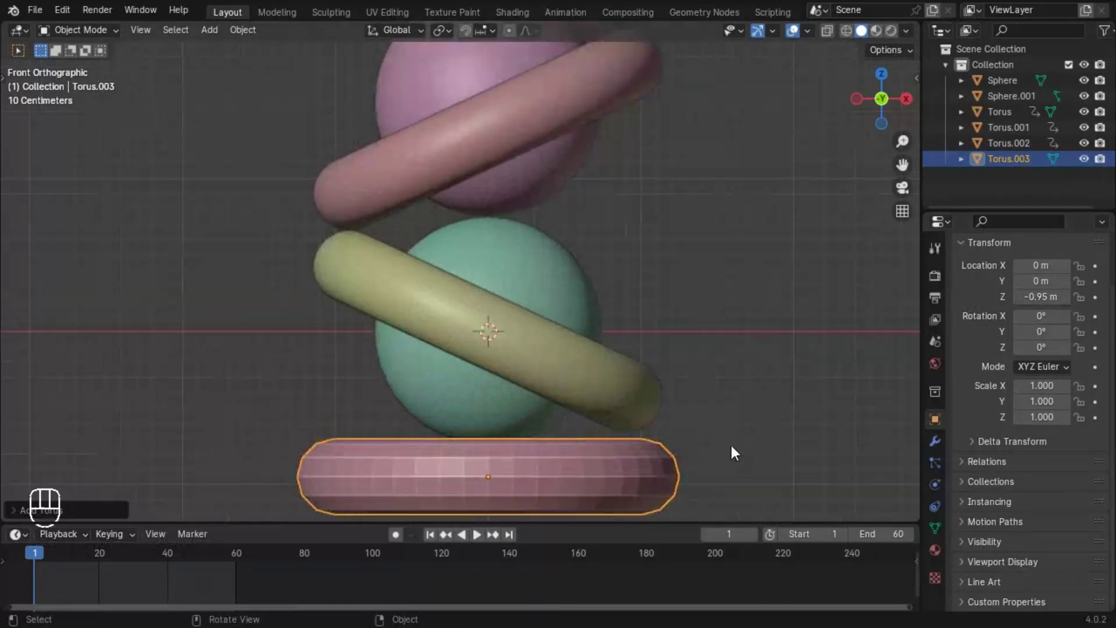
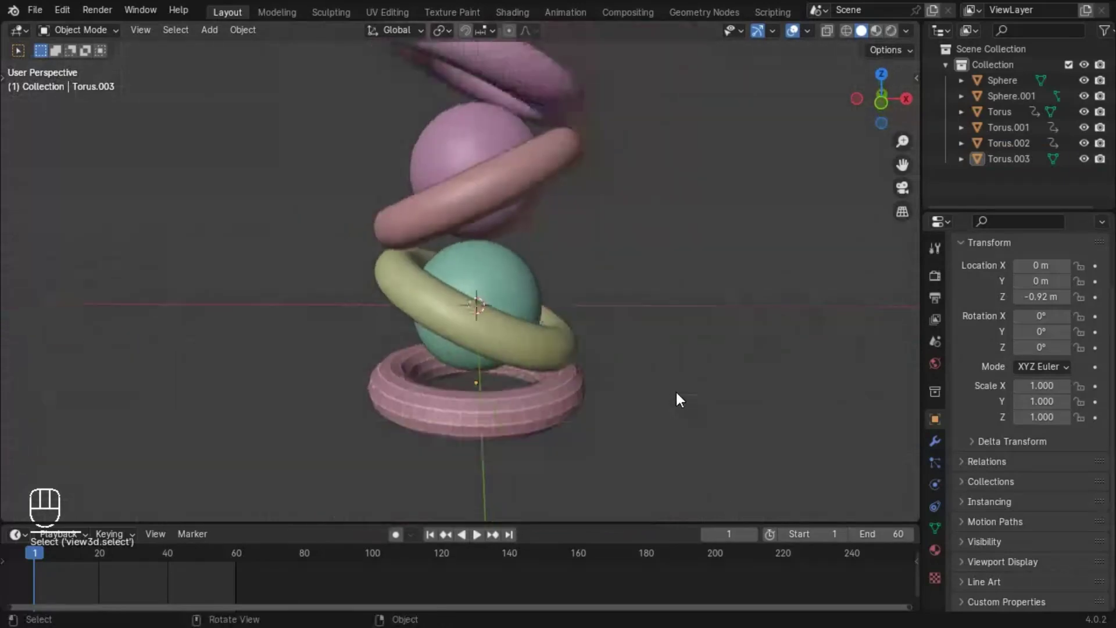
left_click_drag(510, 412, 604, 426)
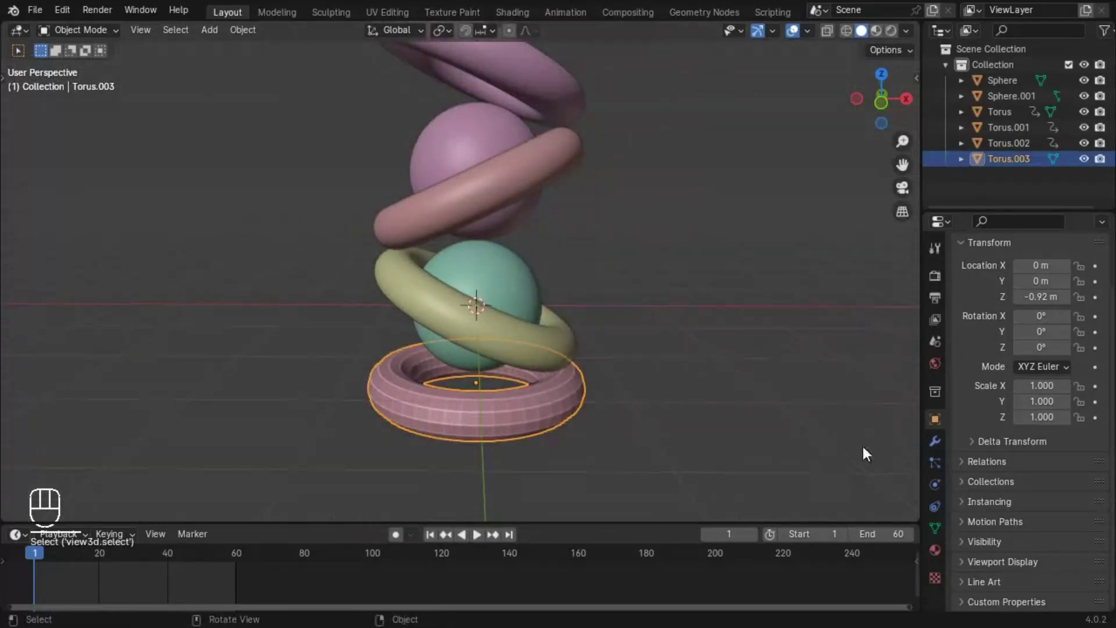
Add a Subdivision Surface modifier to the bottom ring and apply it with Ctrl+A
left_click_drag(1049, 278, 849, 477)
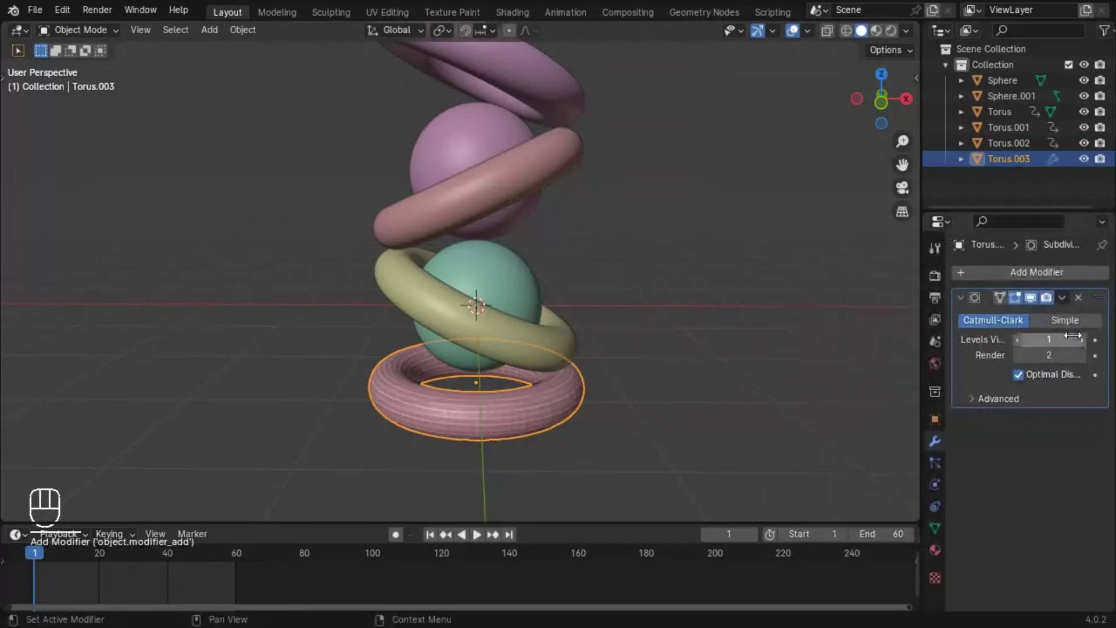
left_click(1088, 344)
key("ctrl+a")
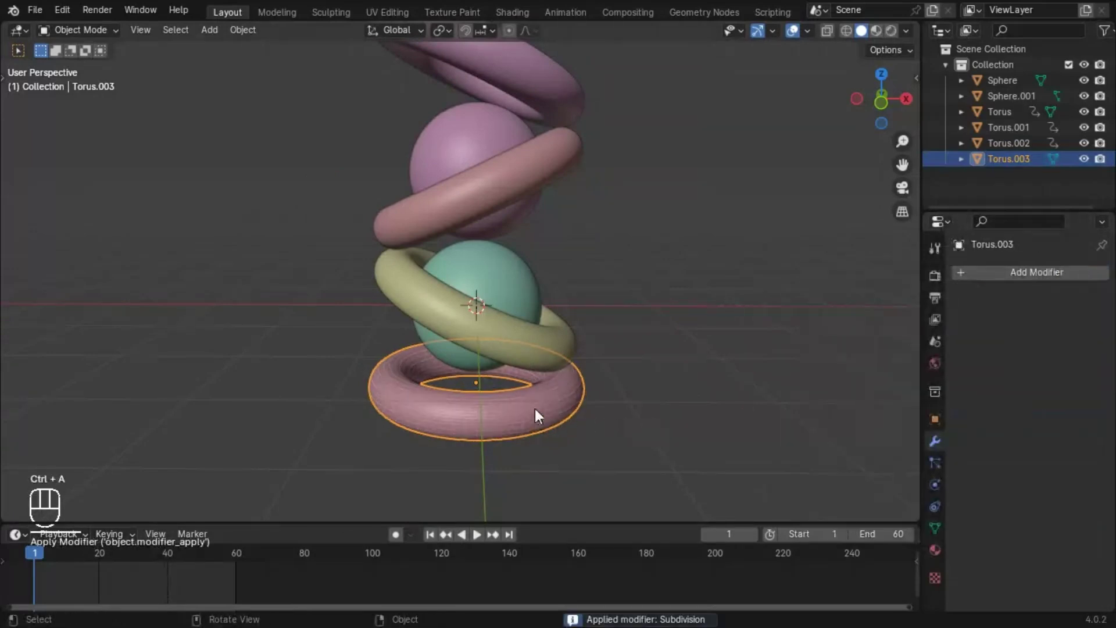
View the stack from the front and select the bottom pink ring with its transform values shown
left_click_drag(544, 414, 499, 357)
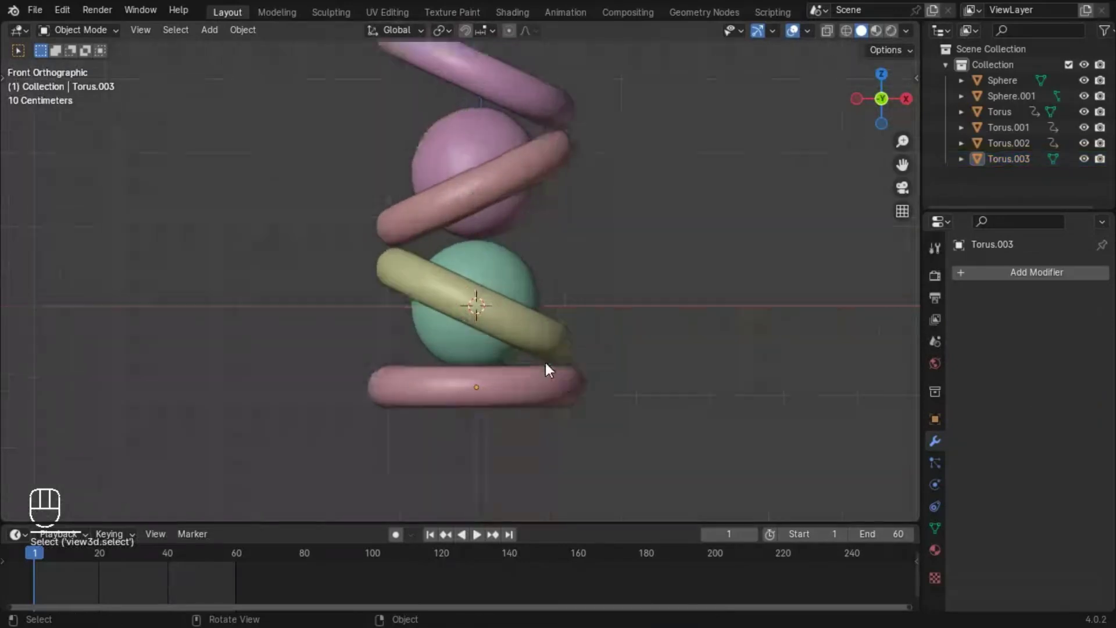
left_click(644, 497)
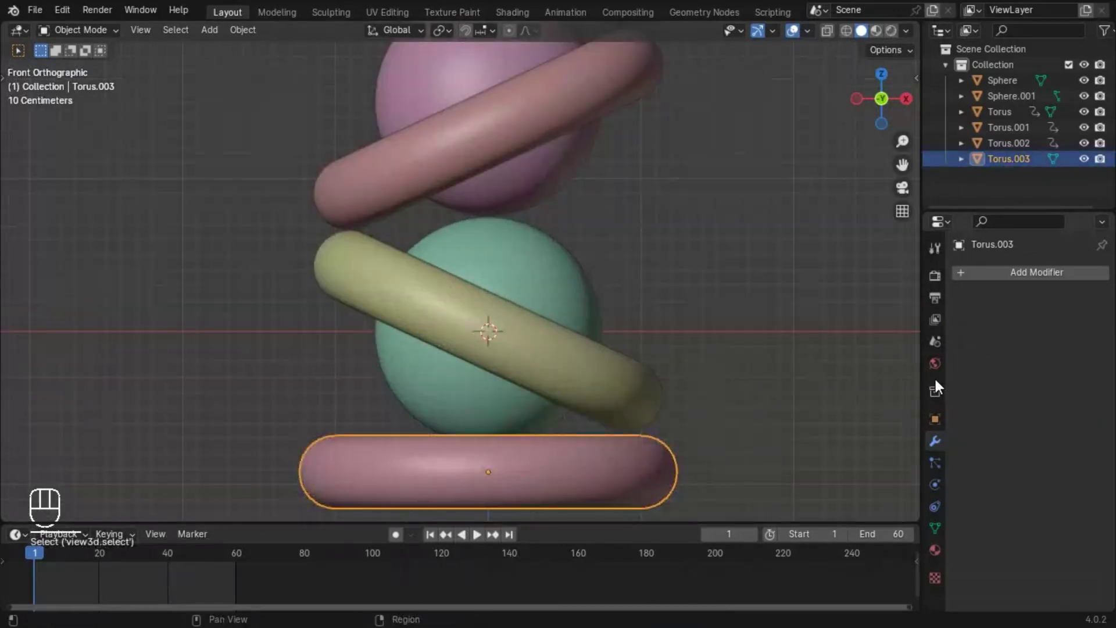
left_click(1075, 356)
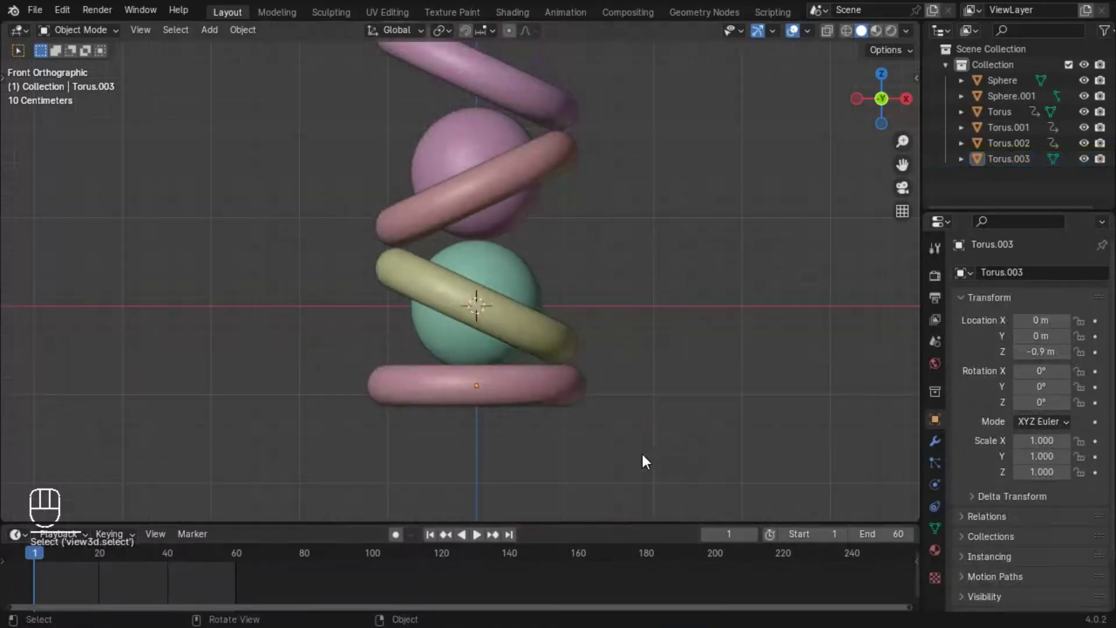
left_click(509, 393)
Snap the 3D cursor to the bottom ring and add a plane there for the backdrop
key("shift+s")
key("shift+a")
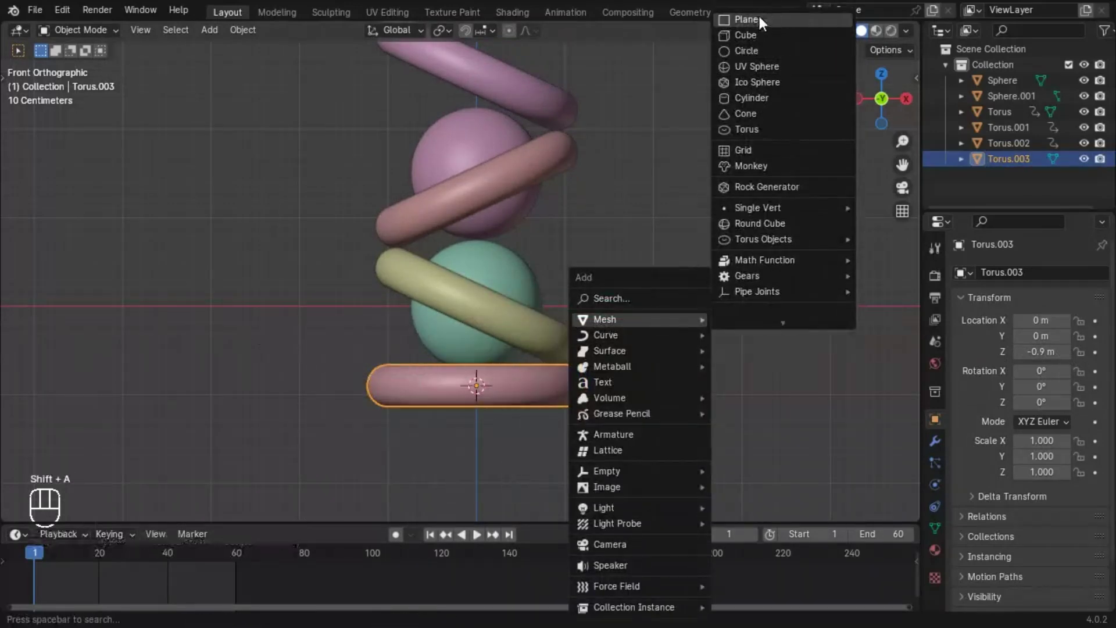
left_click_drag(156, 485, 477, 134)
left_click_drag(543, 288, 550, 320)
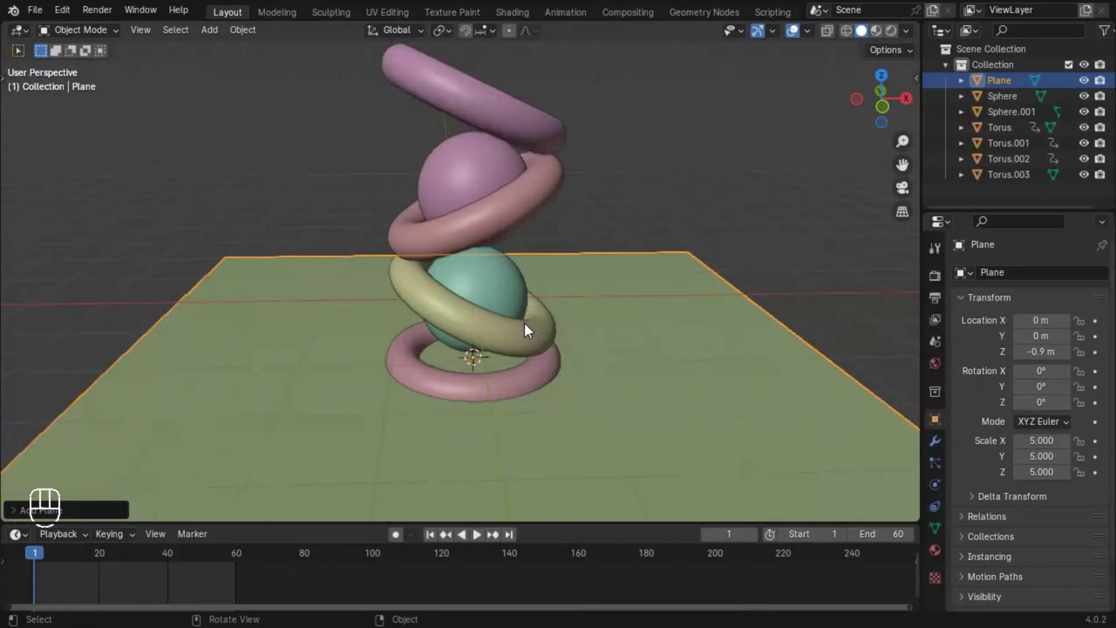
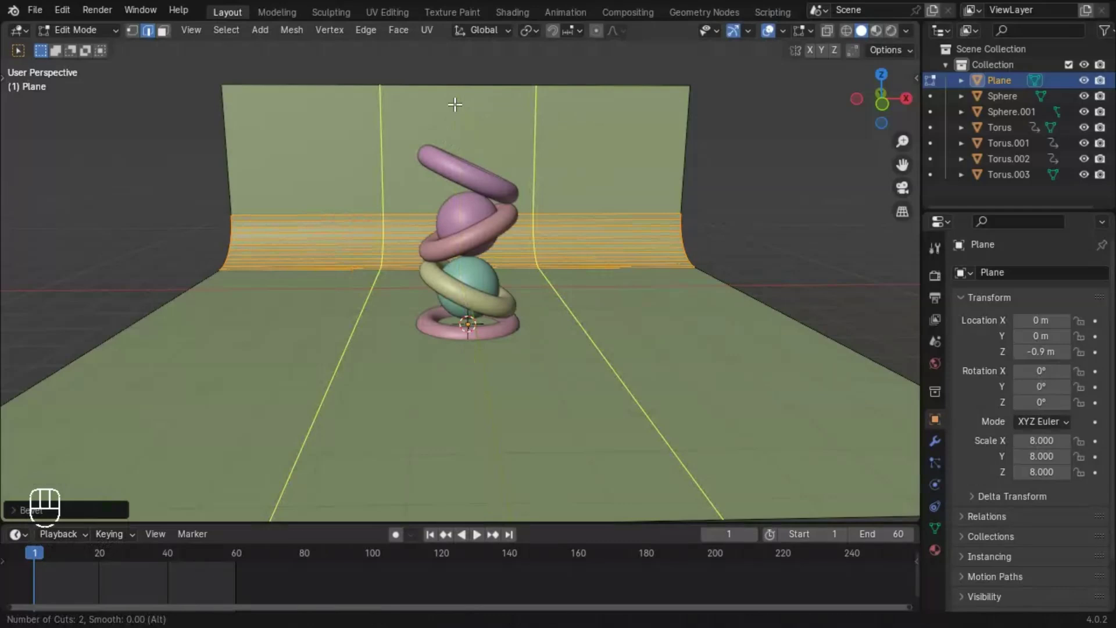
Add loop cuts along the backdrop's bend and leave edit mode
key("s")
key("x")
left_click(94, 111)
key("Tab")
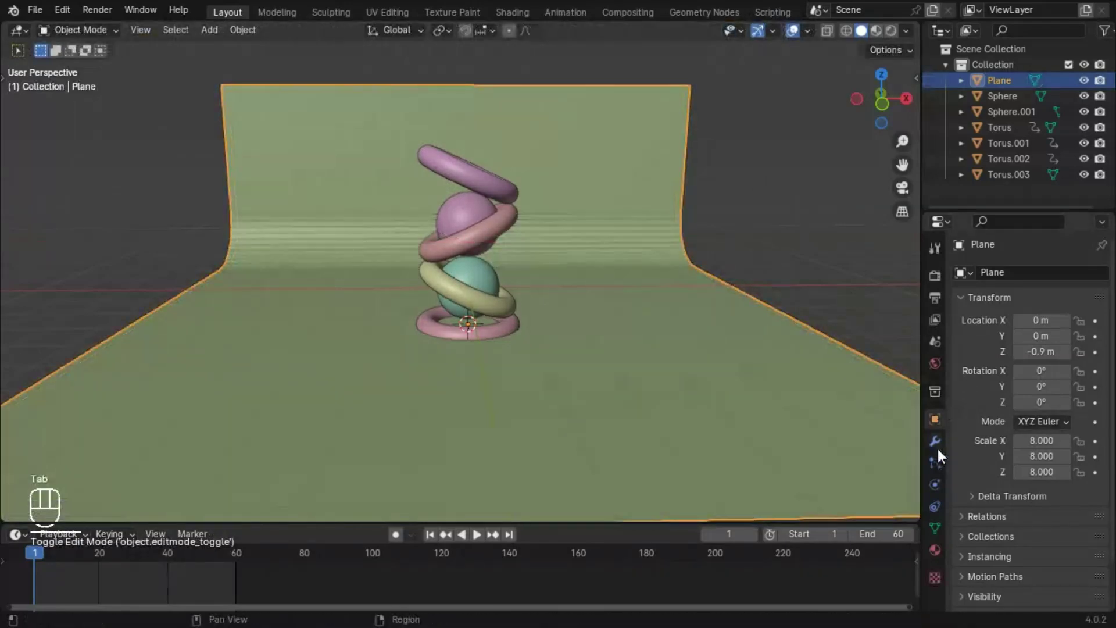
Add a Subdivision Surface modifier to the backdrop and apply it
left_click_drag(1000, 281, 784, 489)
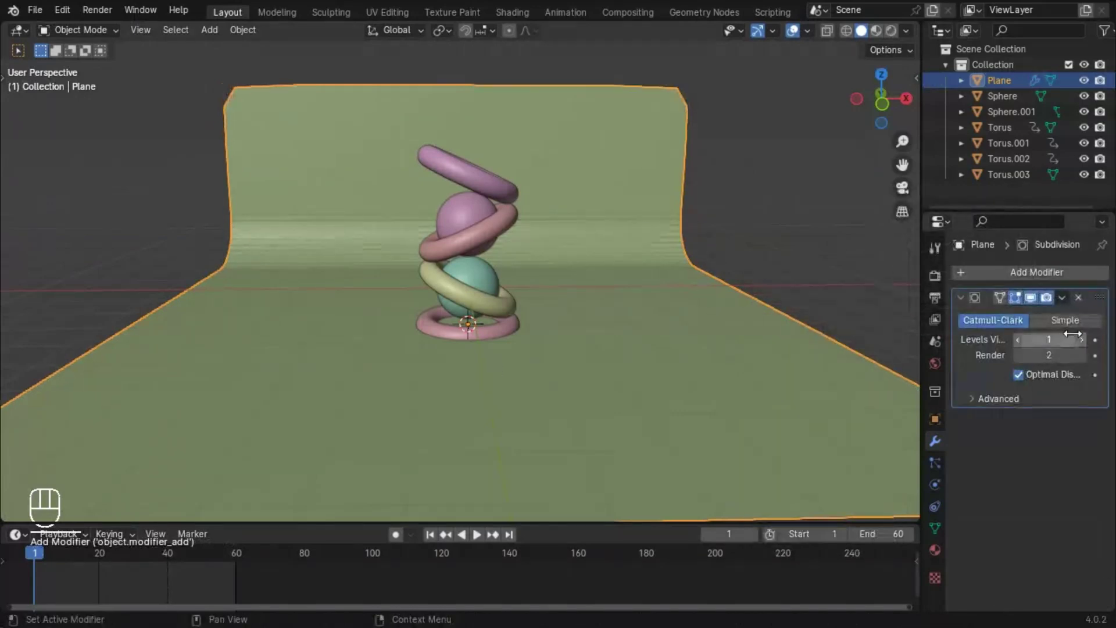
left_click(1083, 339)
left_click_drag(561, 336, 530, 326)
left_click(531, 327)
right_click(527, 334)
left_click(524, 337)
Add a Camera to the scene
left_click_drag(1069, 298, 1023, 316)
key("shift+a")
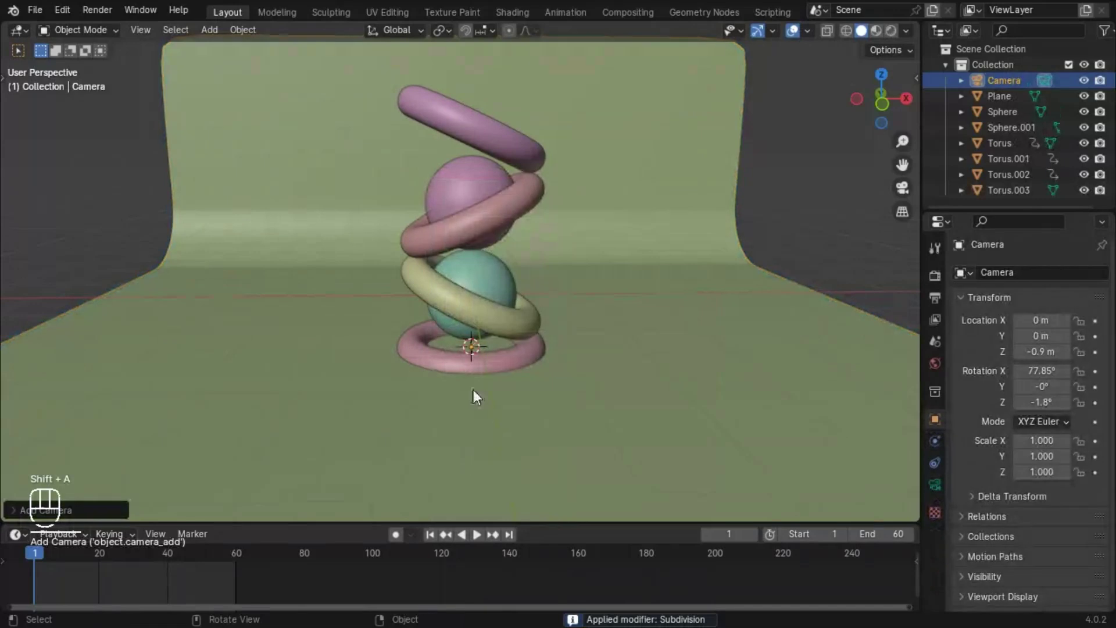
Align the camera to the view and zero its Location X so it sits centred
key("ctrl+alt+KP_0")
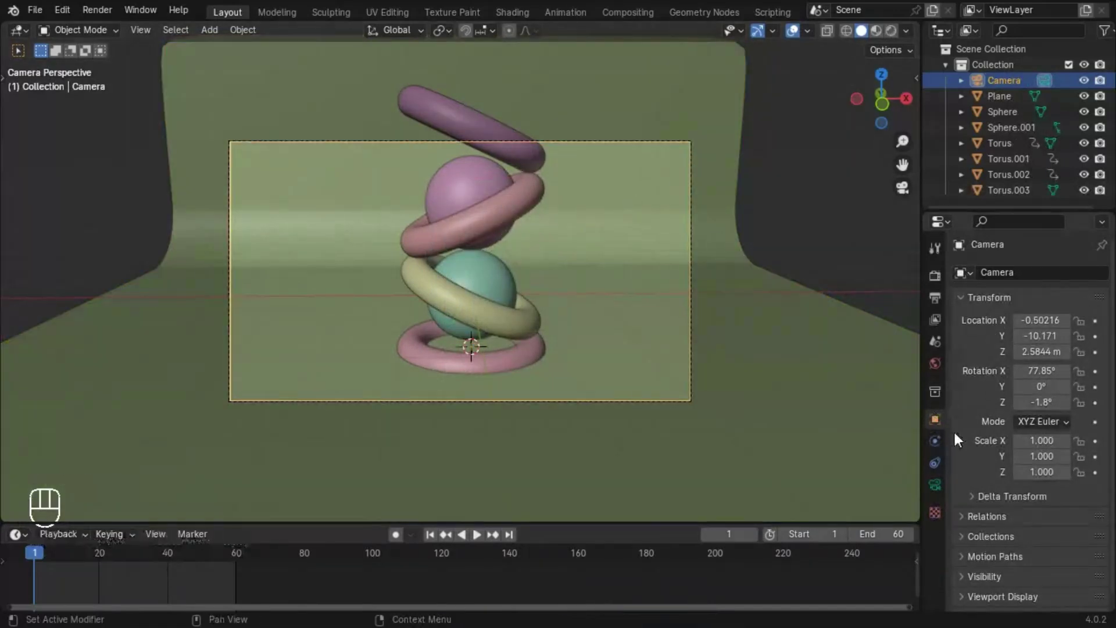
left_click(942, 426)
left_click_drag(143, 360, 1048, 358)
left_click(152, 343)
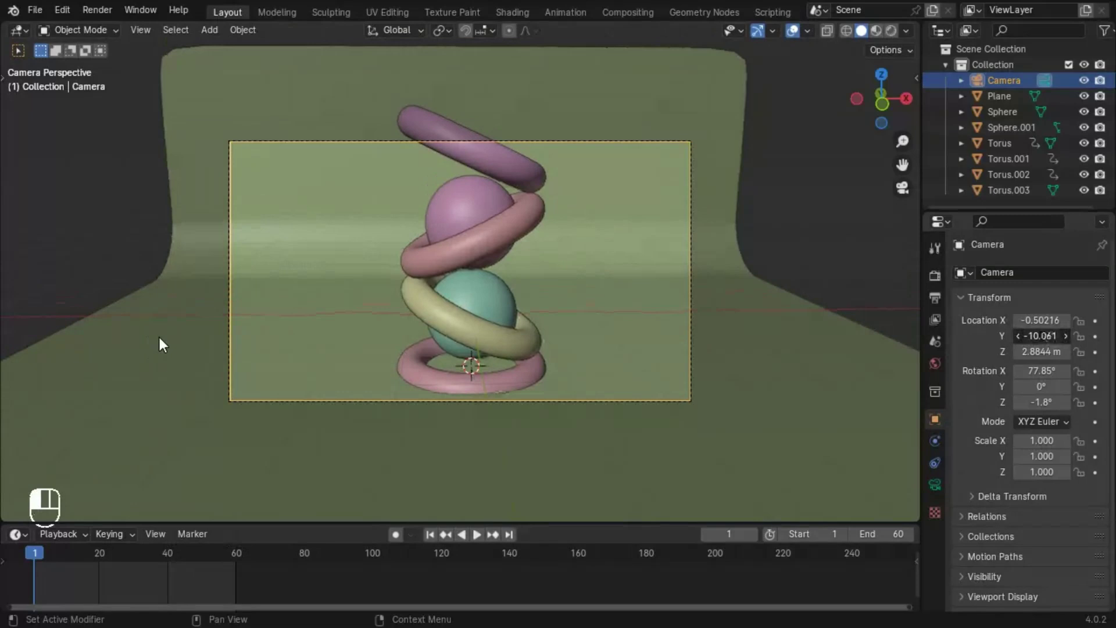
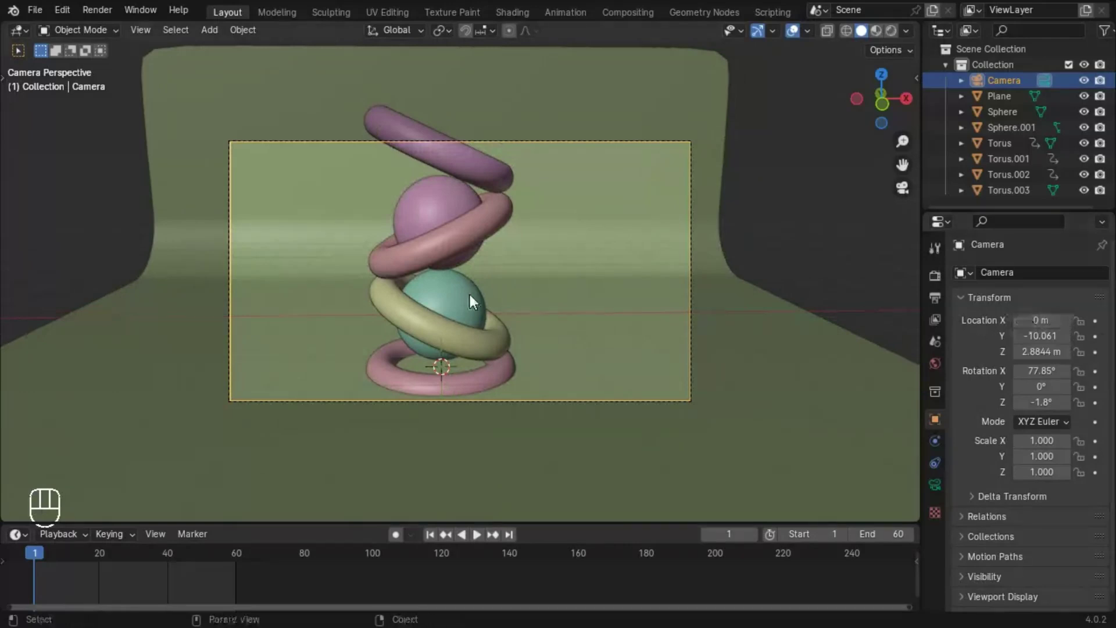
key("v")
key("a")
Fly the camera back and up to about Y −11.8 m, Z 3.25 m so the stack fits the frame
left_click(601, 295)
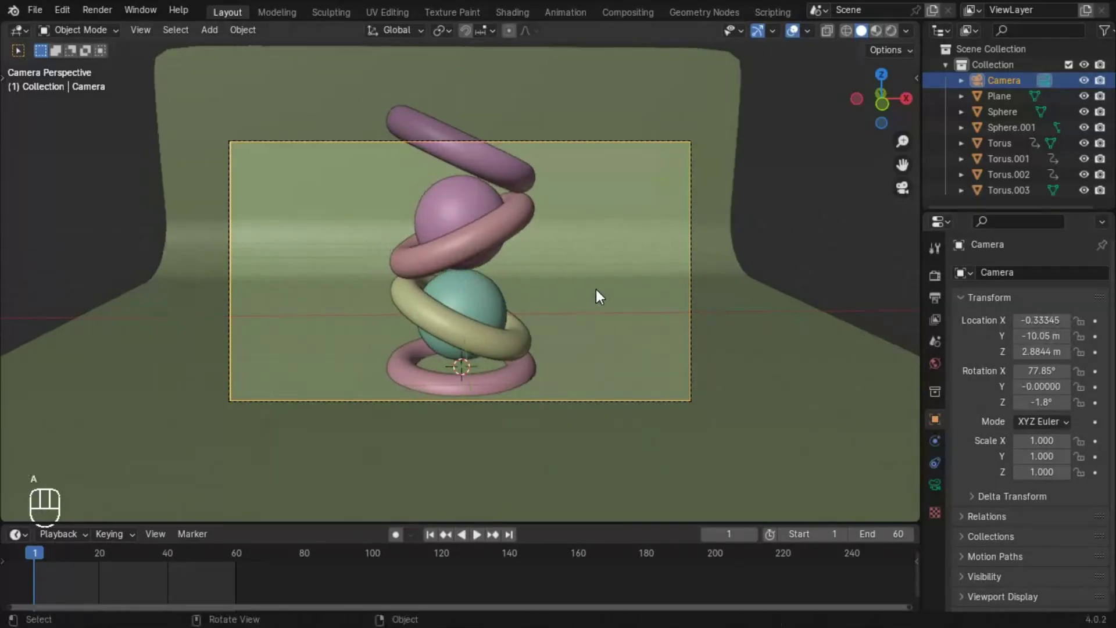
key("v")
key("s")
key("s")
key("s")
key("s")
left_click(601, 295)
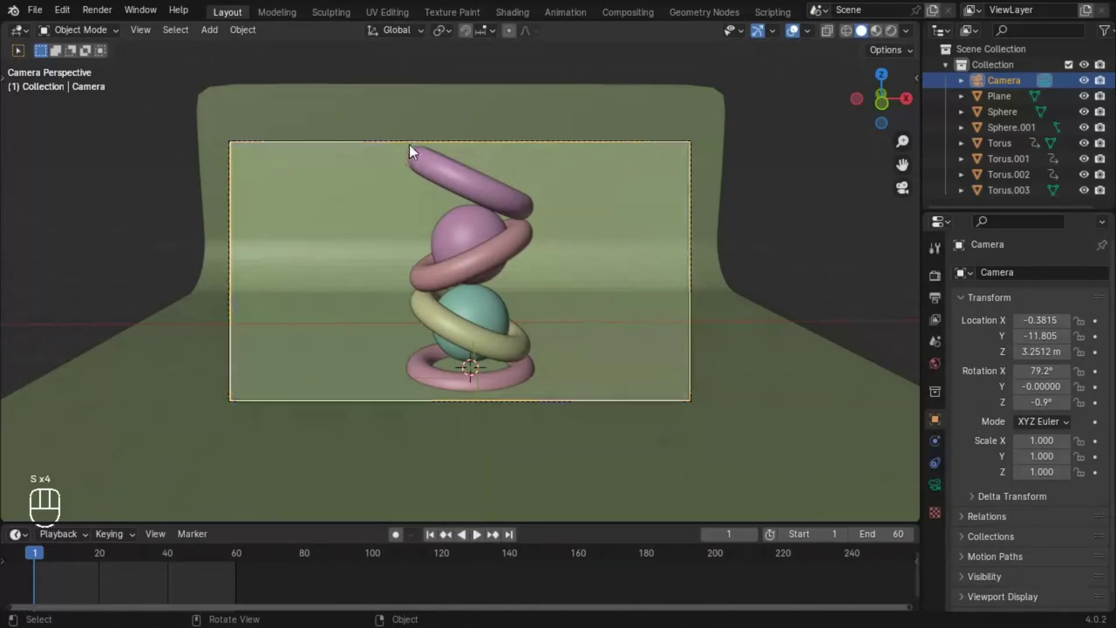
Preview the animation and set the camera Passepartout to 1.0 to black out the surround
key("space")
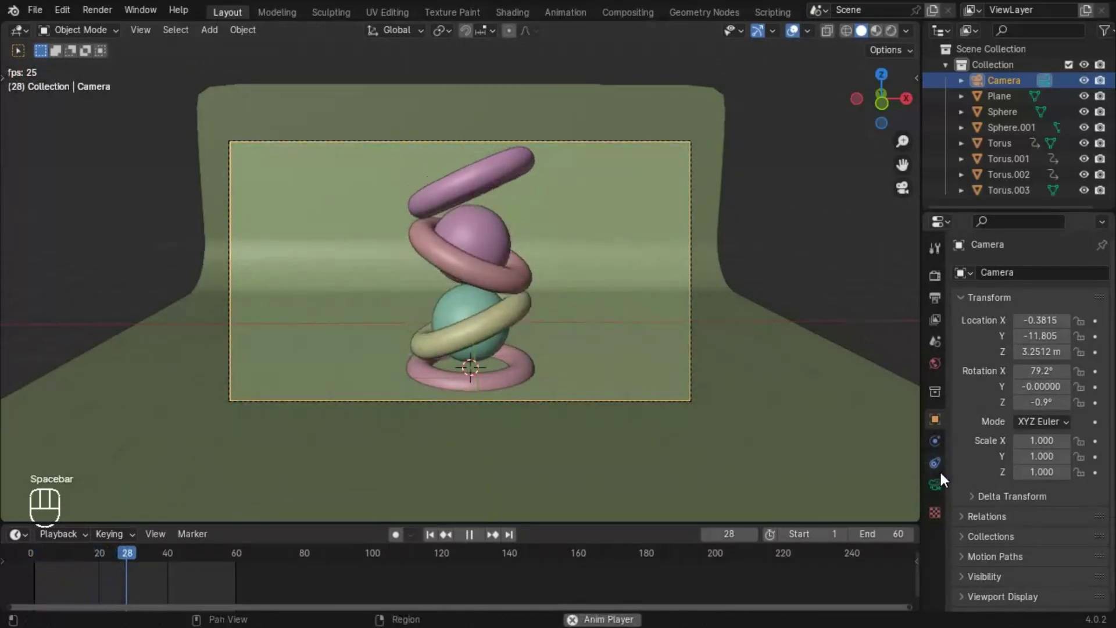
left_click_drag(945, 487, 991, 555)
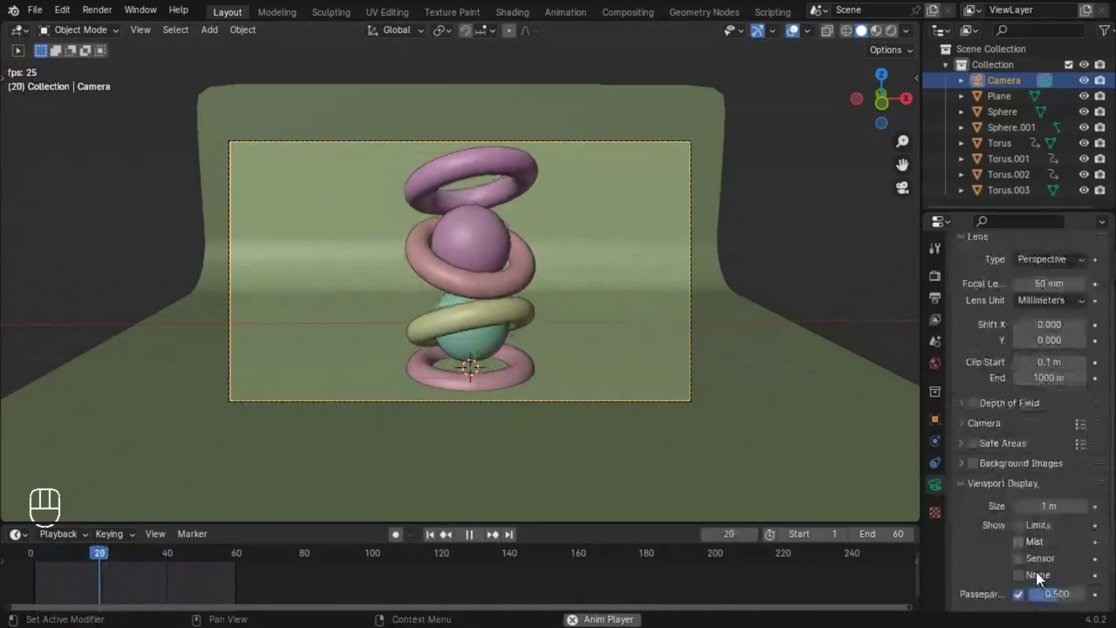
left_click_drag(1060, 566, 292, 183)
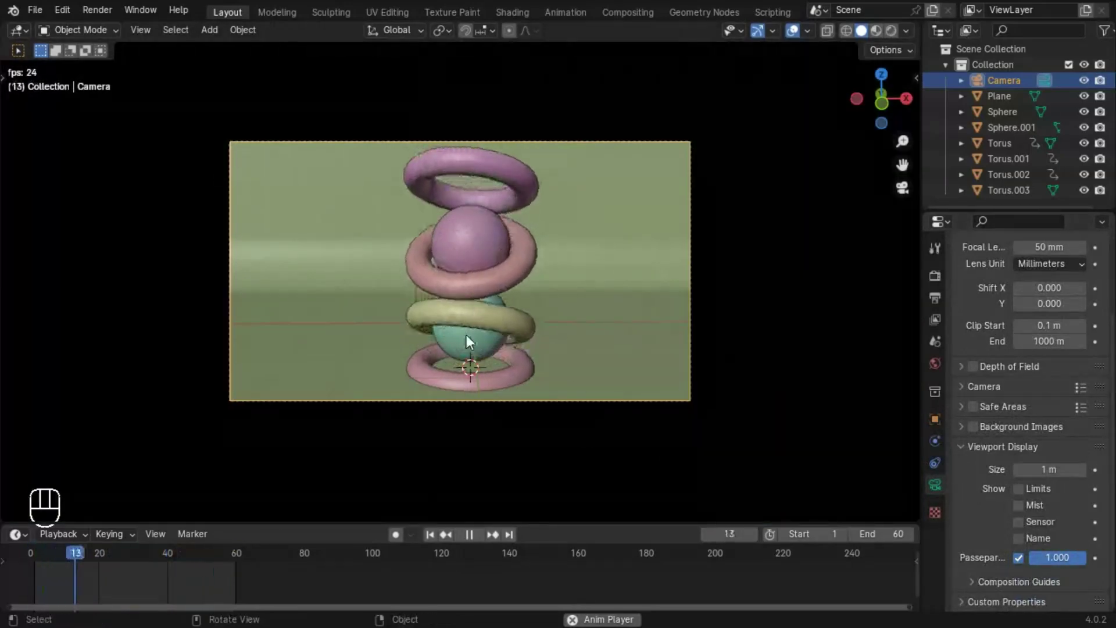
key("space")
left_click(436, 541)
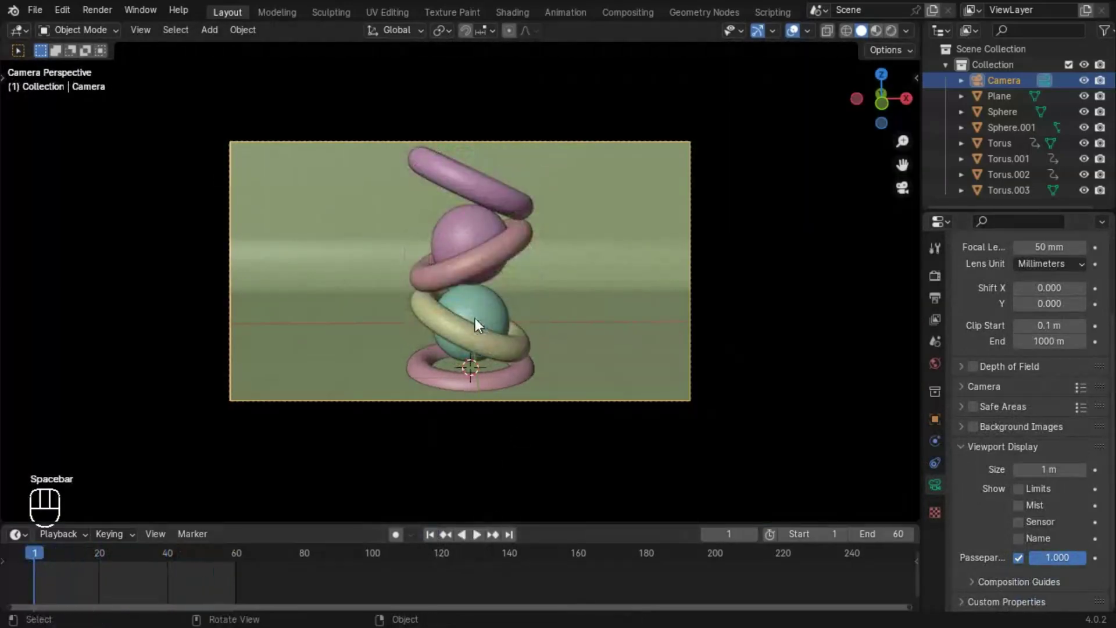
Switch to Material Preview and give the upper sphere a new black material
left_click_drag(872, 42, 483, 314)
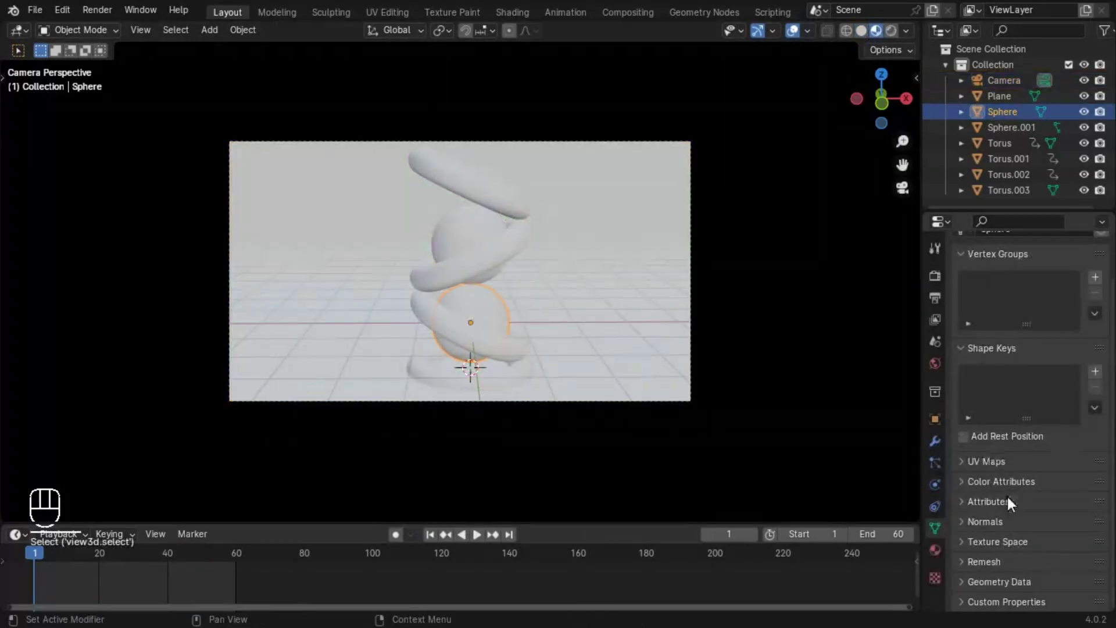
left_click_drag(1047, 348, 1025, 394)
left_click_drag(171, 507, 1035, 503)
left_click_drag(275, 491, 1094, 484)
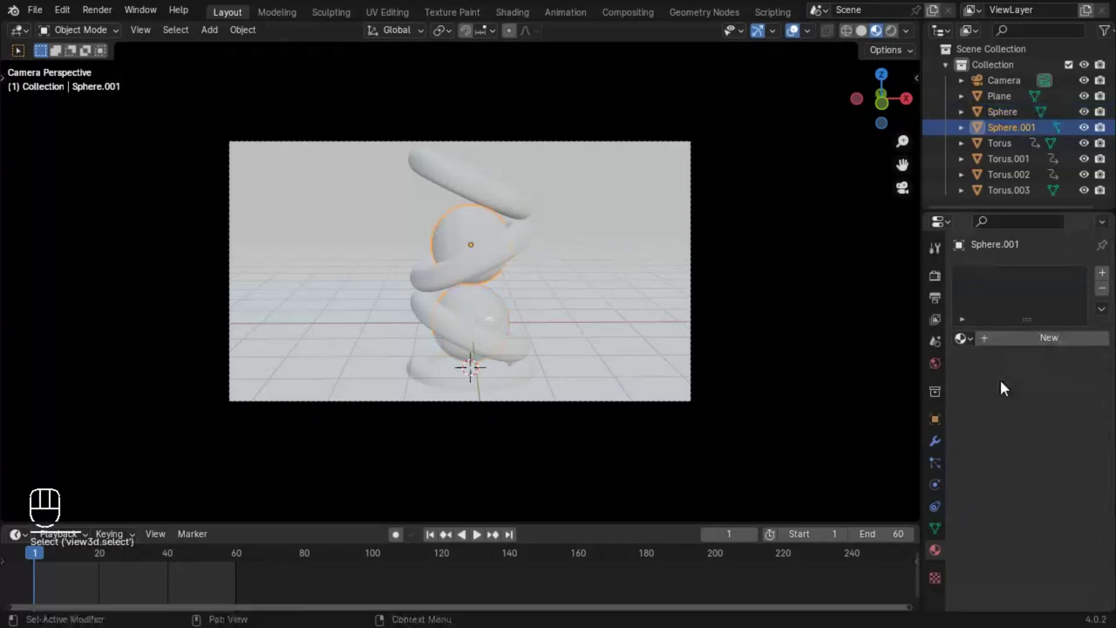
left_click(1061, 373)
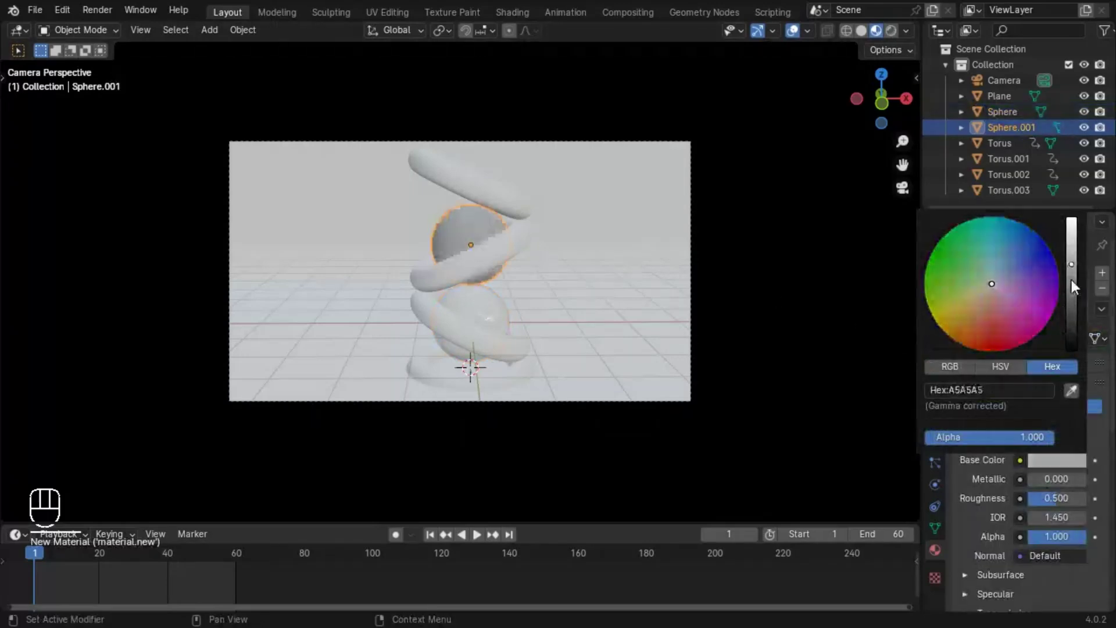
left_click_drag(150, 507, 482, 334)
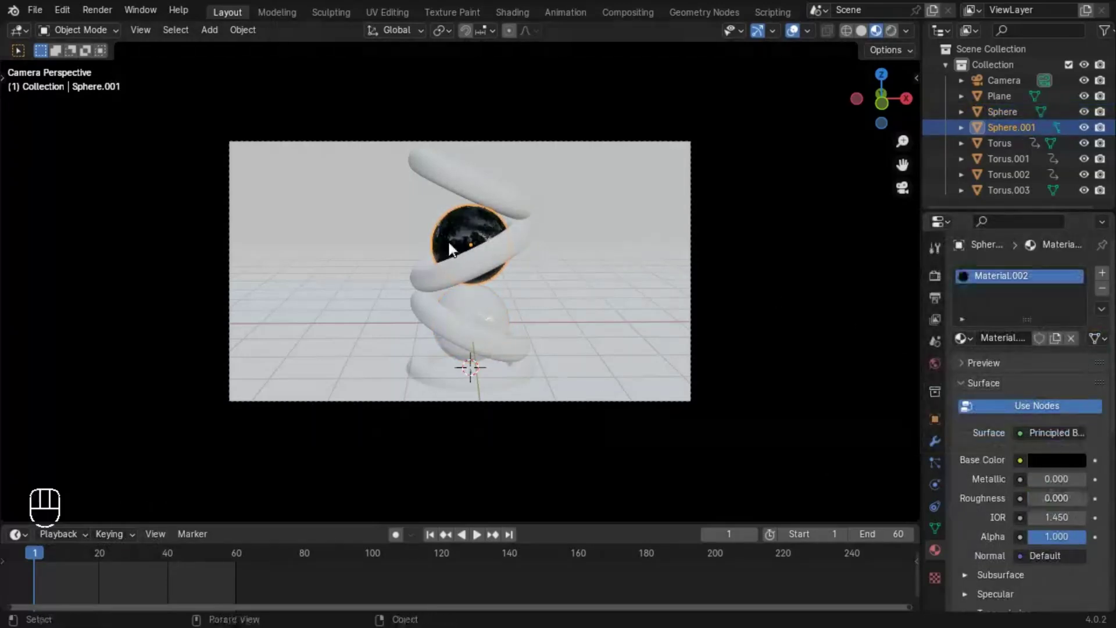
Add a pink material to the top ring and a teal material to the backdrop plane
left_click(460, 175)
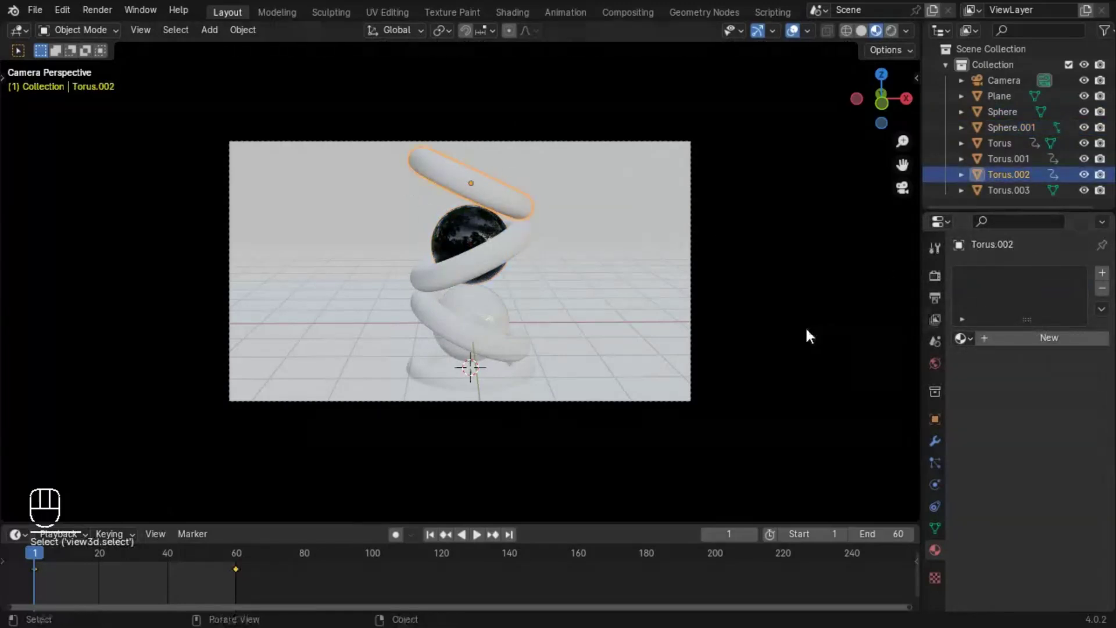
left_click(1054, 351)
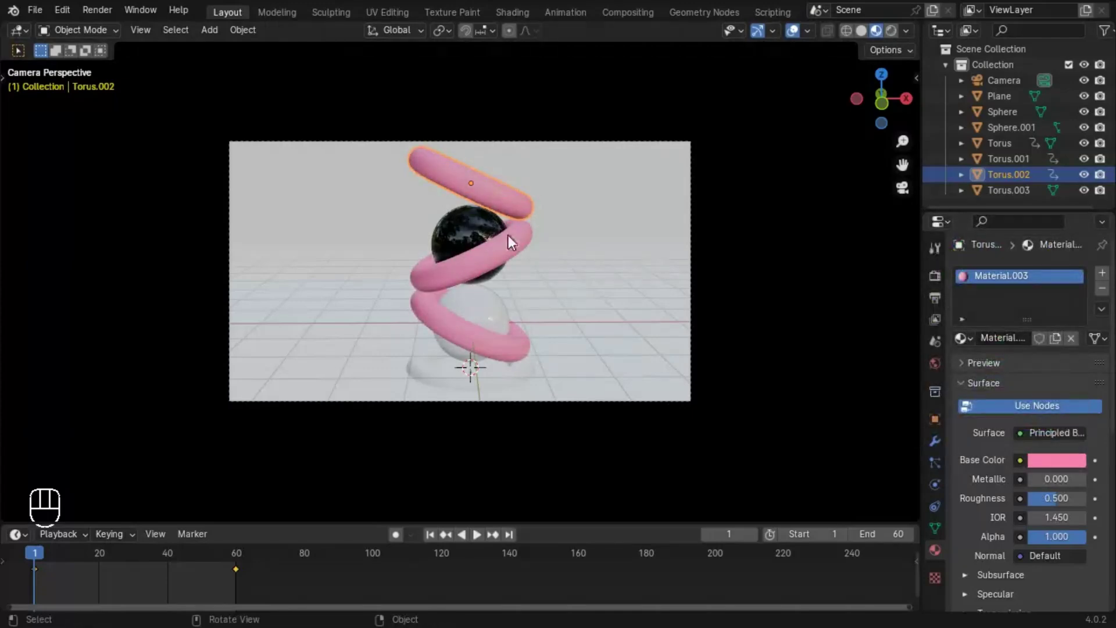
left_click(587, 270)
left_click(1055, 351)
left_click(1070, 464)
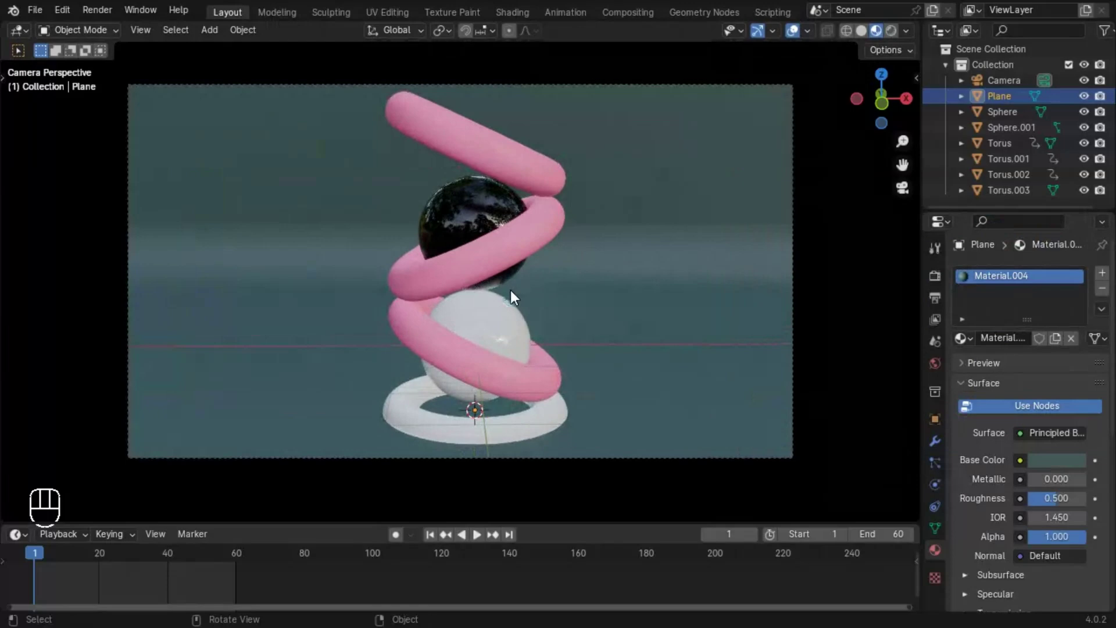
Set the Color Management look to Medium High Contrast and ring roughness to 0
left_click(505, 154)
left_click_drag(139, 512, 1032, 502)
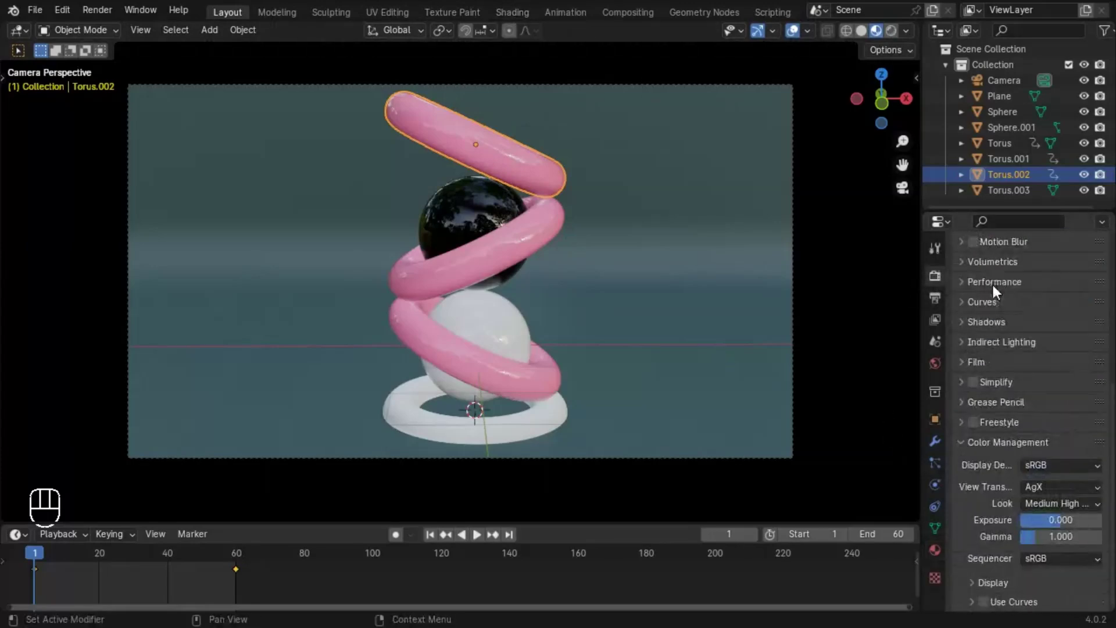
Give the ring material Alpha Blend, Screen Space Refraction and Transmission Weight 1.0
left_click(993, 369)
left_click(966, 343)
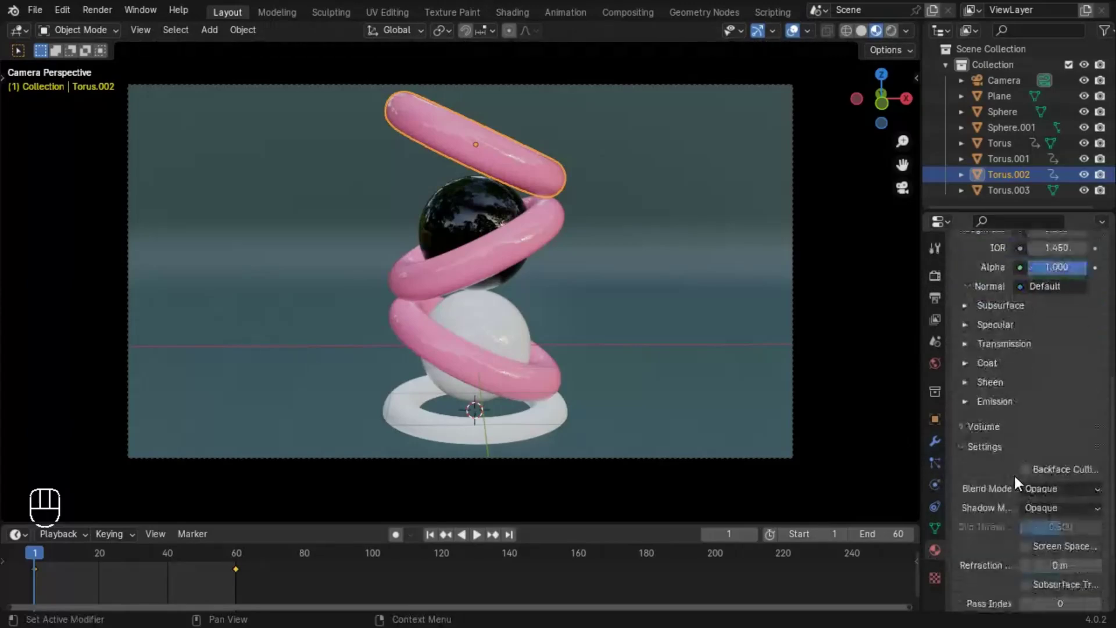
left_click_drag(1045, 431, 541, 199)
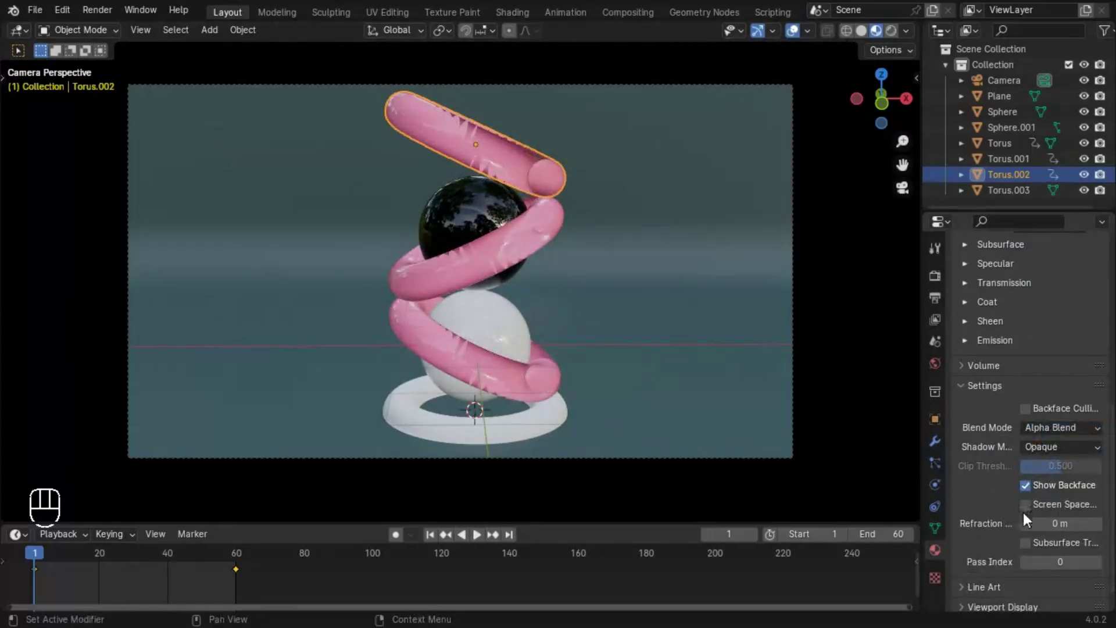
left_click(973, 475)
left_click_drag(157, 493, 1093, 491)
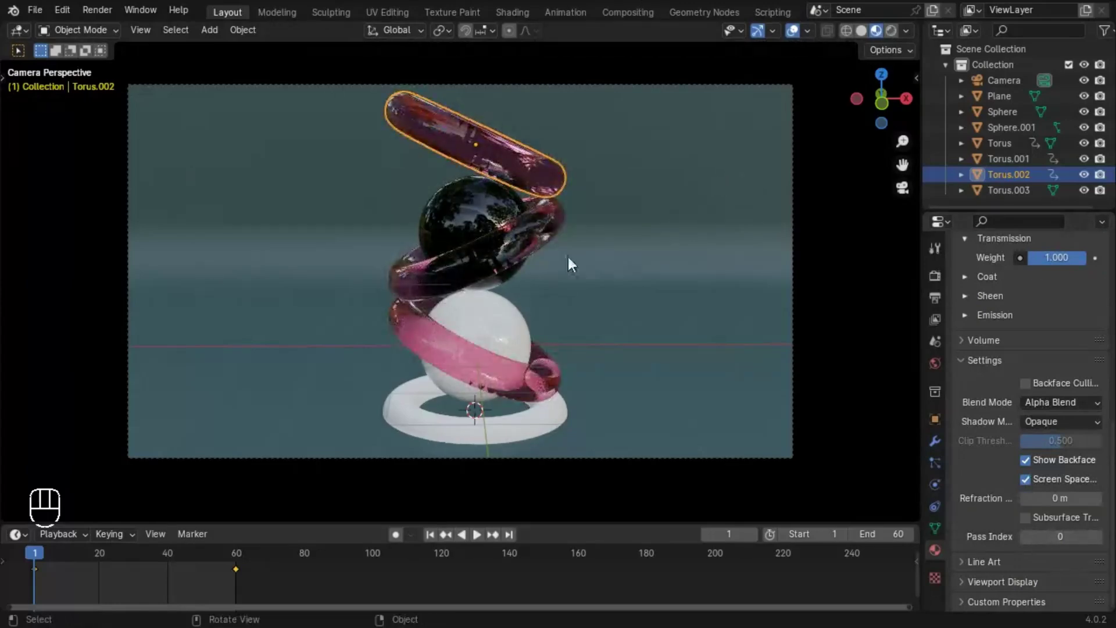
Turn off Show Backface on the ring material and give Torus.003 its own new material
key("space")
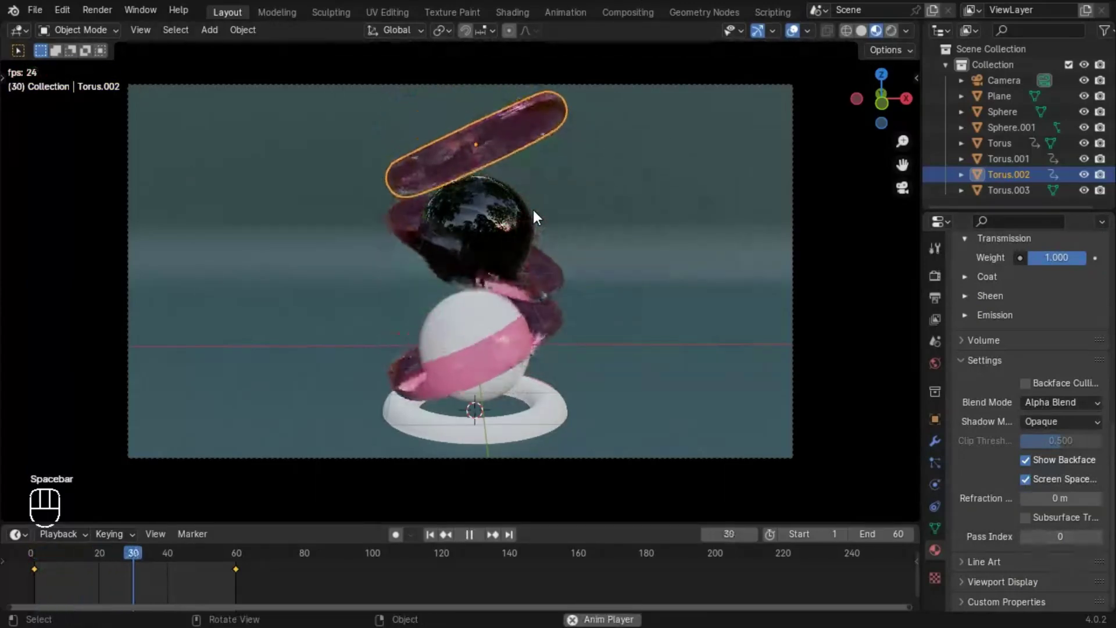
left_click_drag(800, 30, 707, 245)
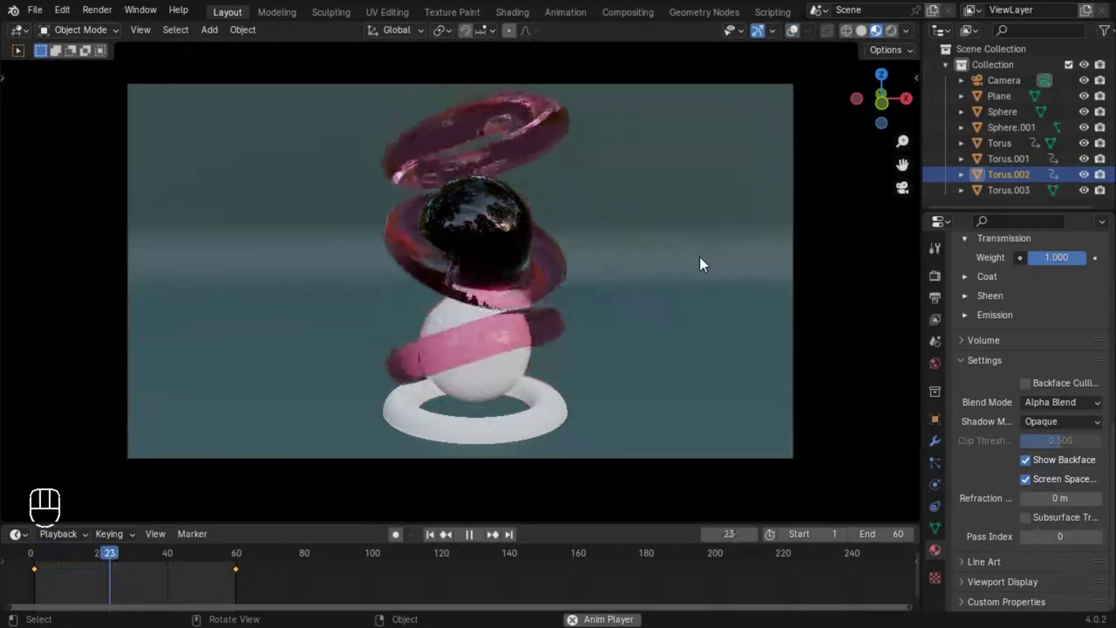
key("space")
left_click(1030, 465)
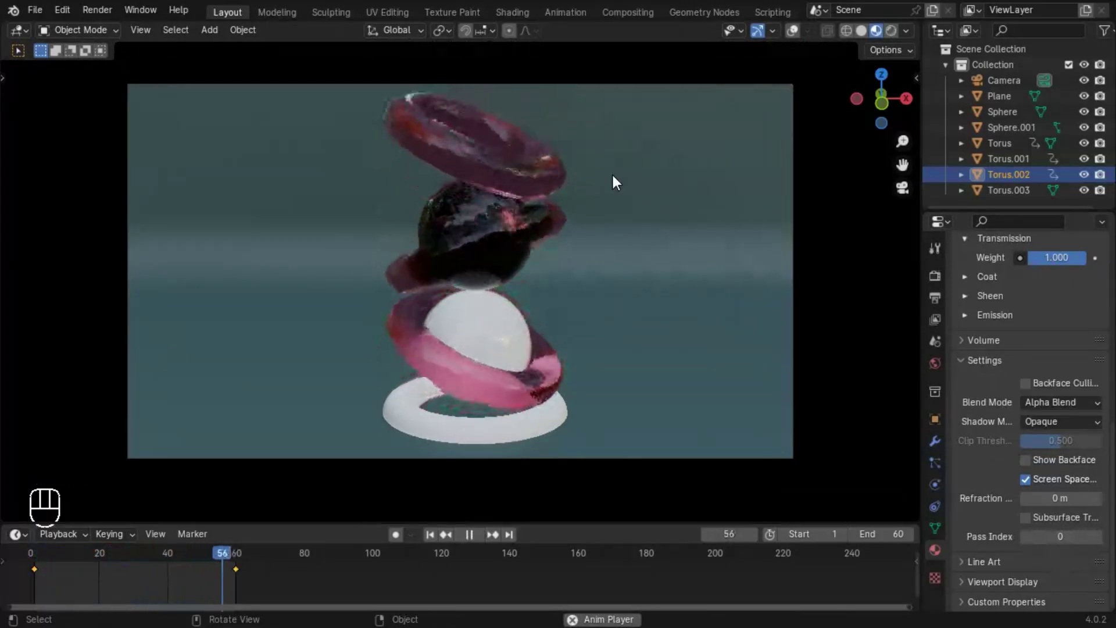
key("space")
left_click(1007, 340)
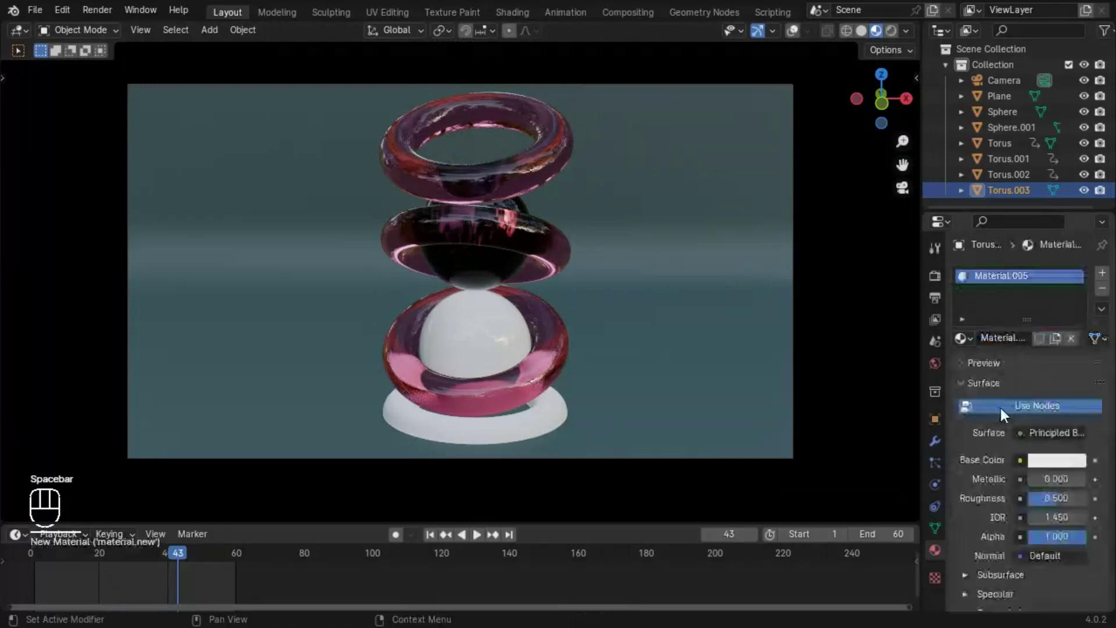
Make Torus.003 gold: yellow base colour, roughness 0, Metallic 0.8, and play the animation
left_click(1065, 471)
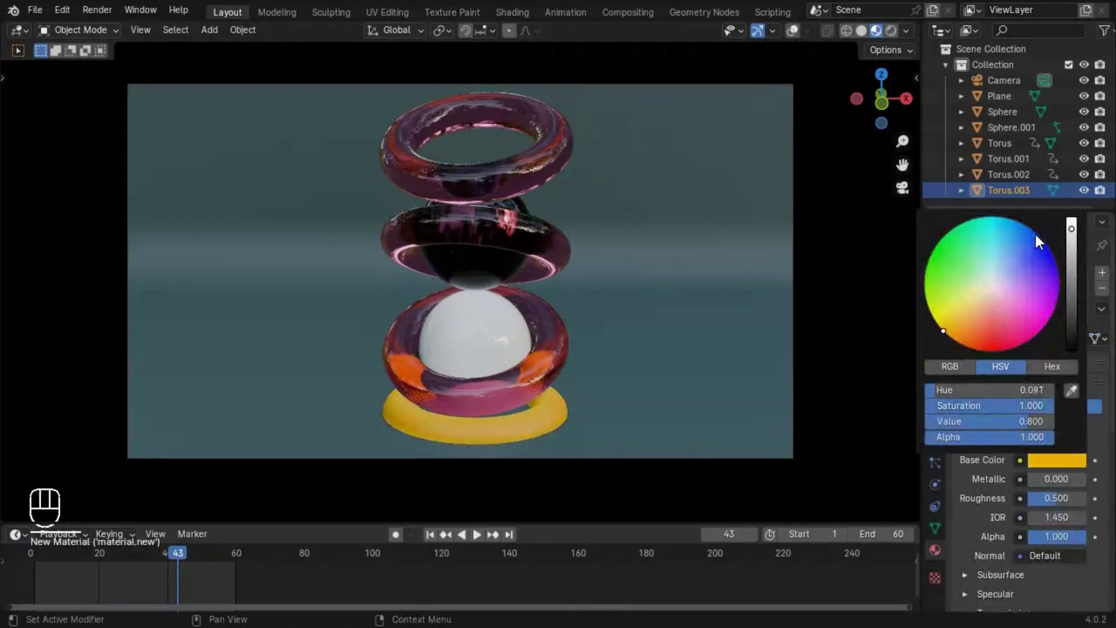
left_click_drag(1000, 510, 1052, 504)
left_click_drag(200, 489, 1090, 484)
left_click_drag(1067, 485, 1065, 480)
key("space")
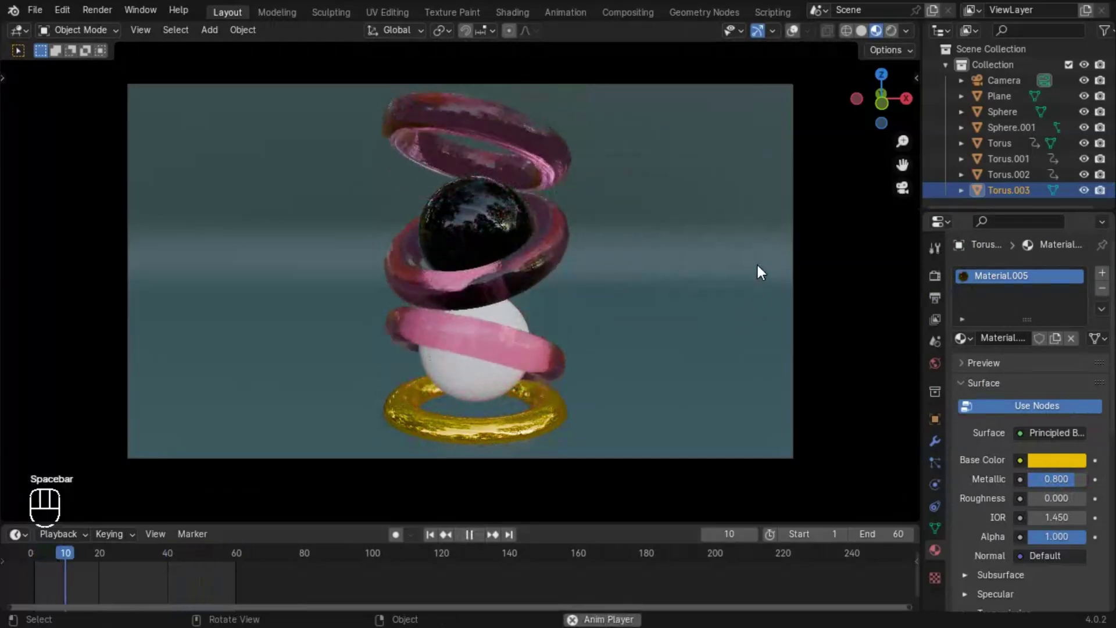